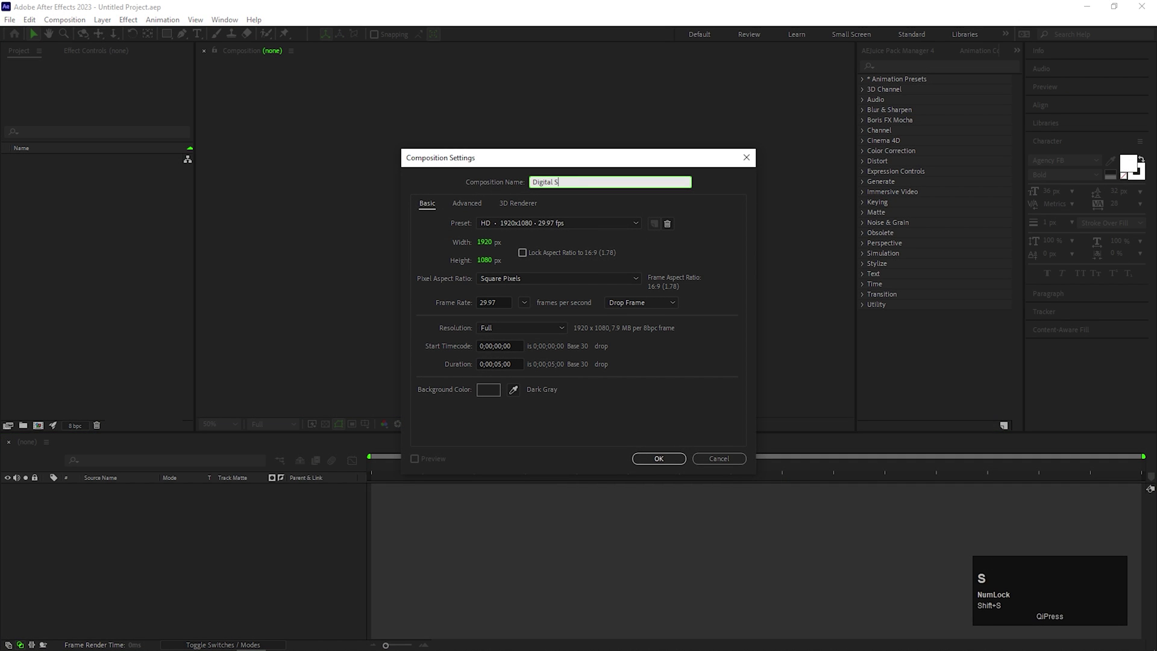
Step: Create a 1920x1080 composition named Digital Scan
text(can)
key(space)
key(l)
key(BackSpace)
key(Return)
Step: Add white DIGITAL SCAN text on two lines, scaled up and centered
click(507, 268)
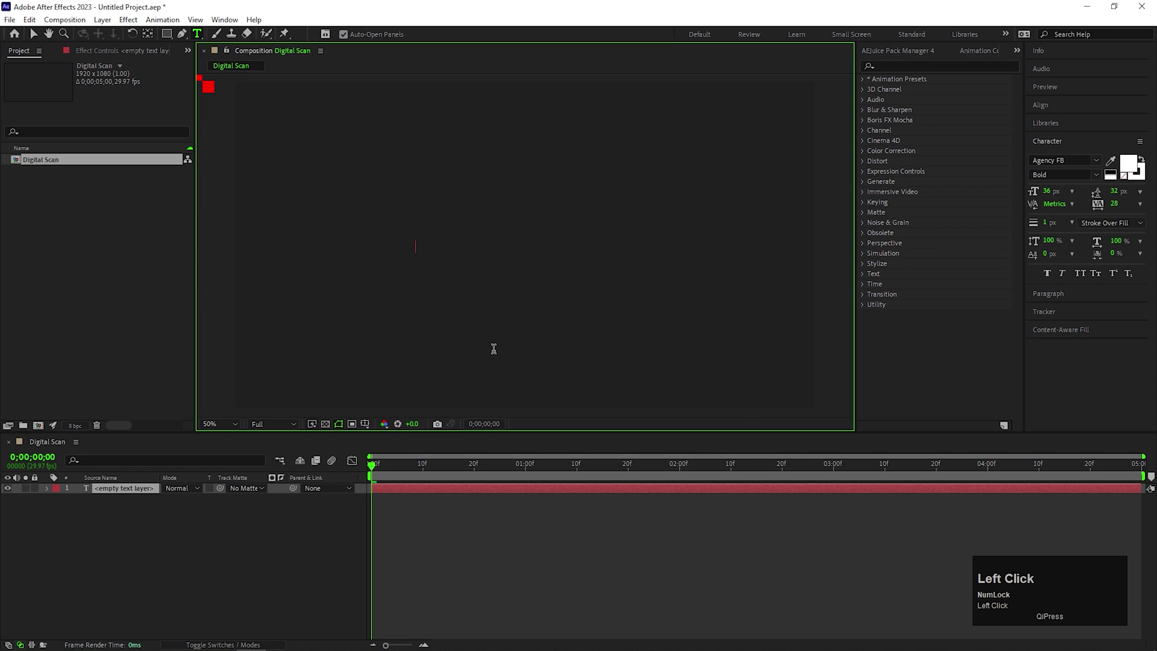
key(shift+space)
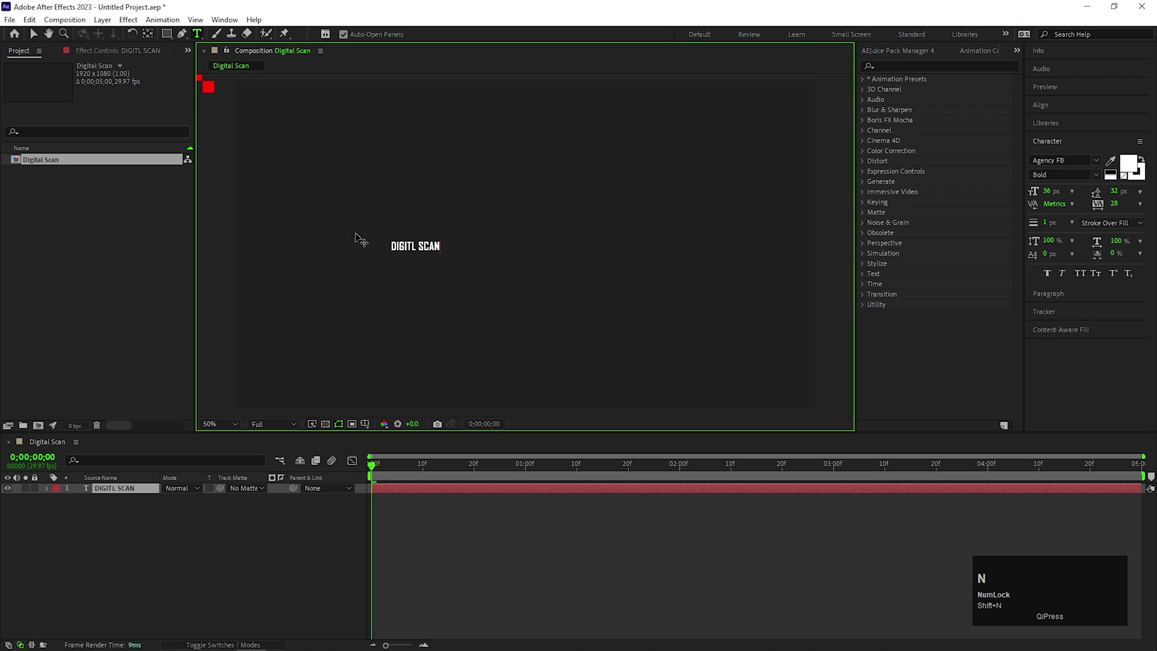
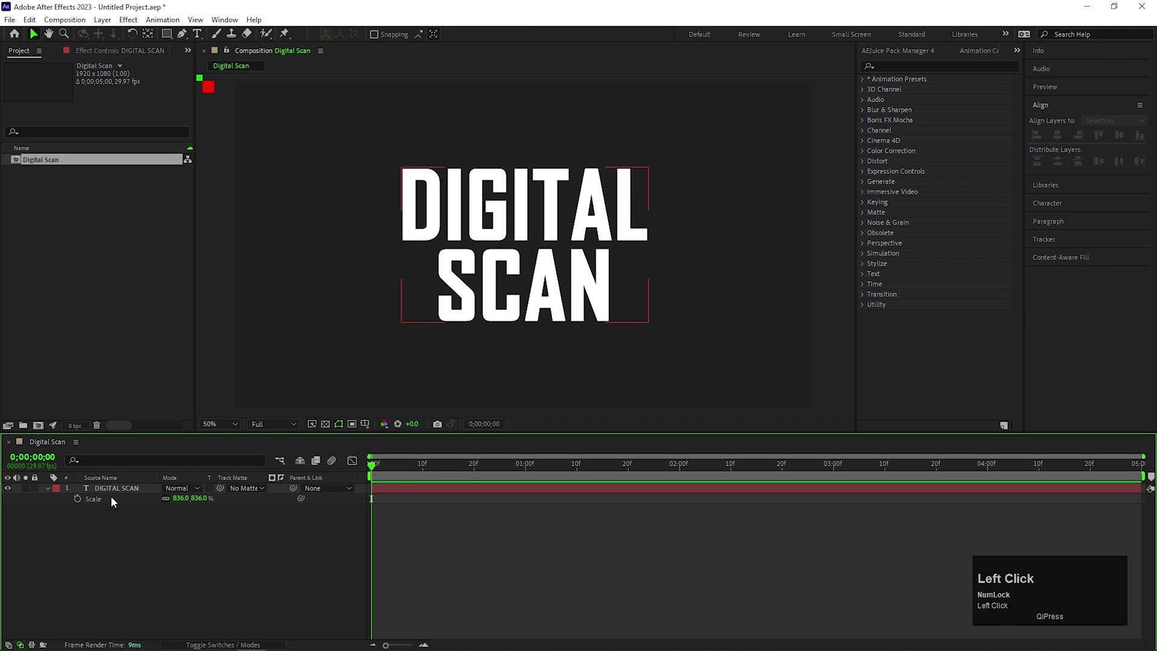
Step: Pre-compose the DIGITAL SCAN text layer into a composition named Text
right_click(122, 493)
click(173, 415)
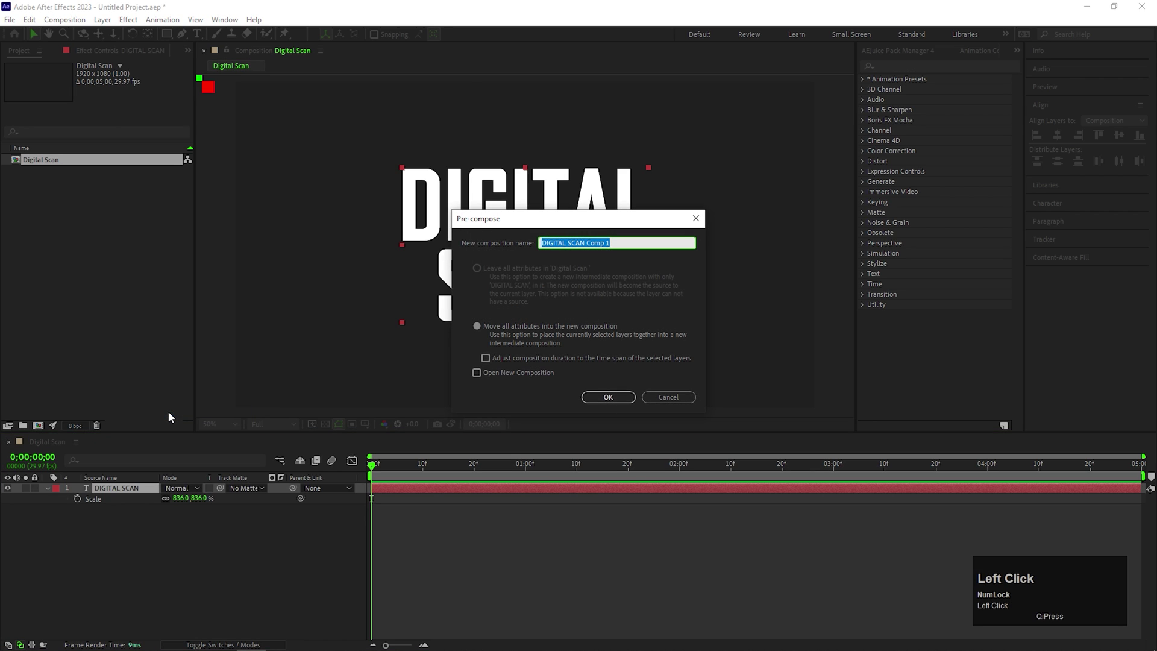
text(ext)
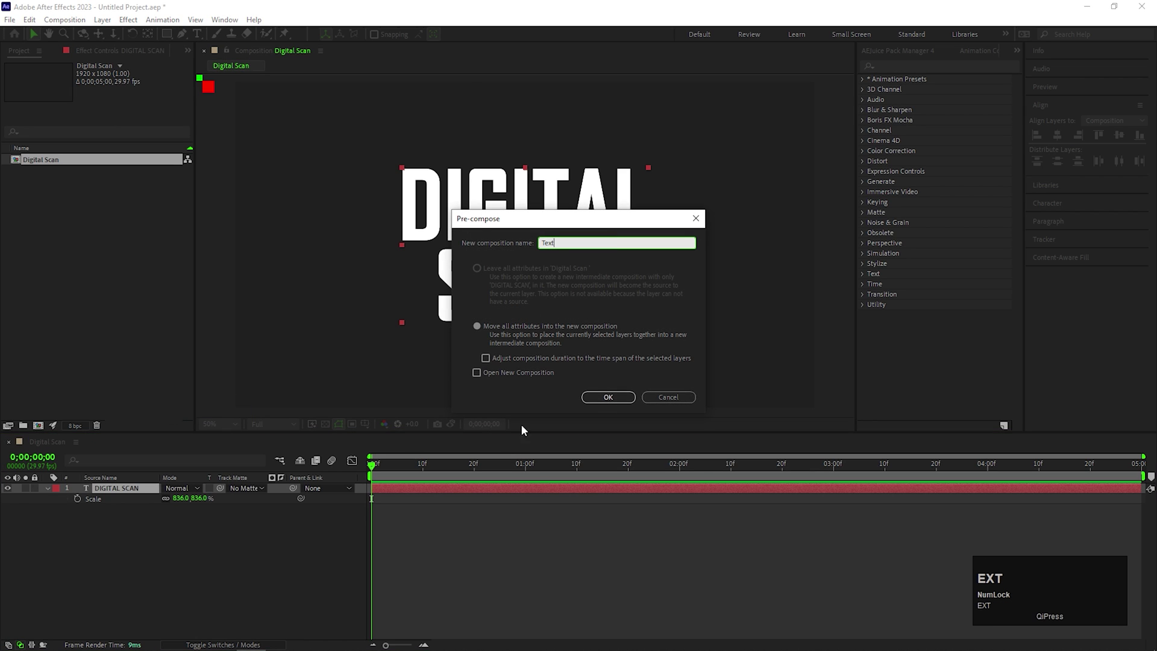
click(490, 324)
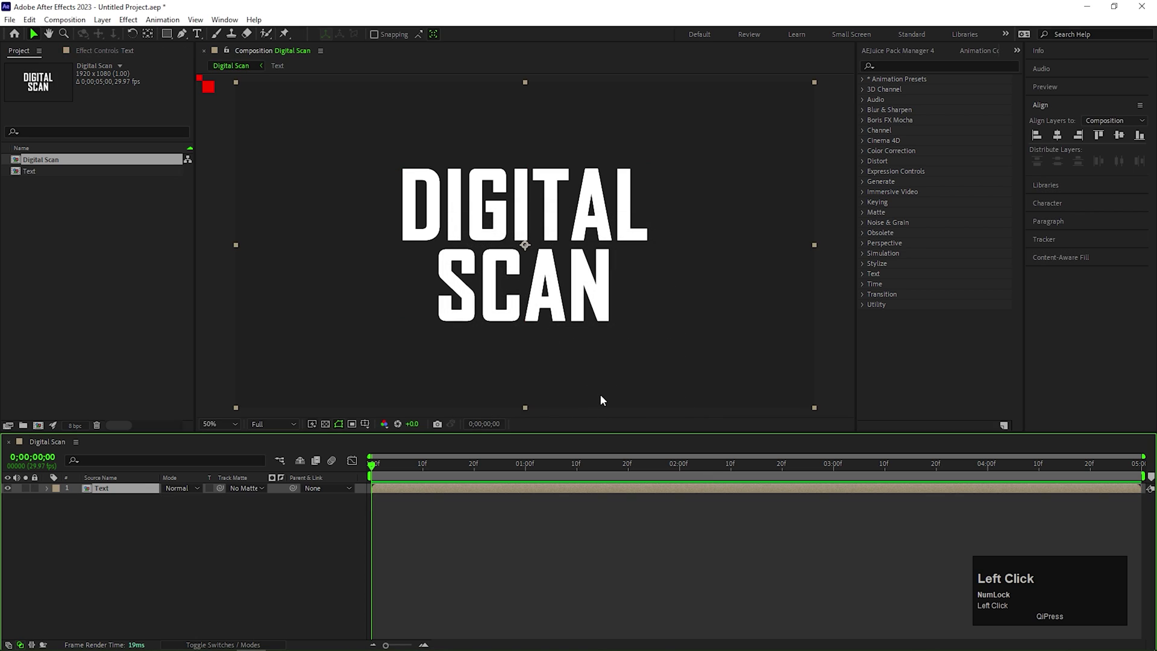
scroll(down, 3)
scroll(up, 3)
Step: Add a new shape layer with a full-frame pink rectangle above the Text layer
click(134, 538)
right_click(132, 539)
click(102, 607)
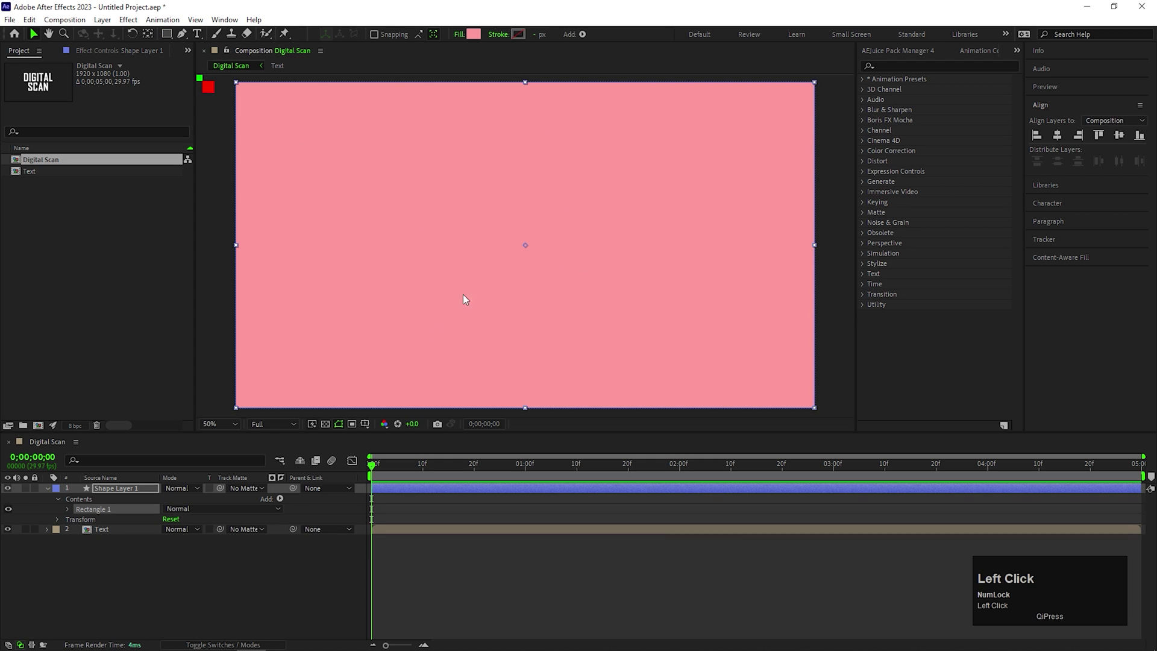
drag(513, 467, 139, 489)
Step: Keyframe the rectangle's Scale from 0% to full frame over about 1.5 seconds
key(s)
drag(534, 474, 78, 505)
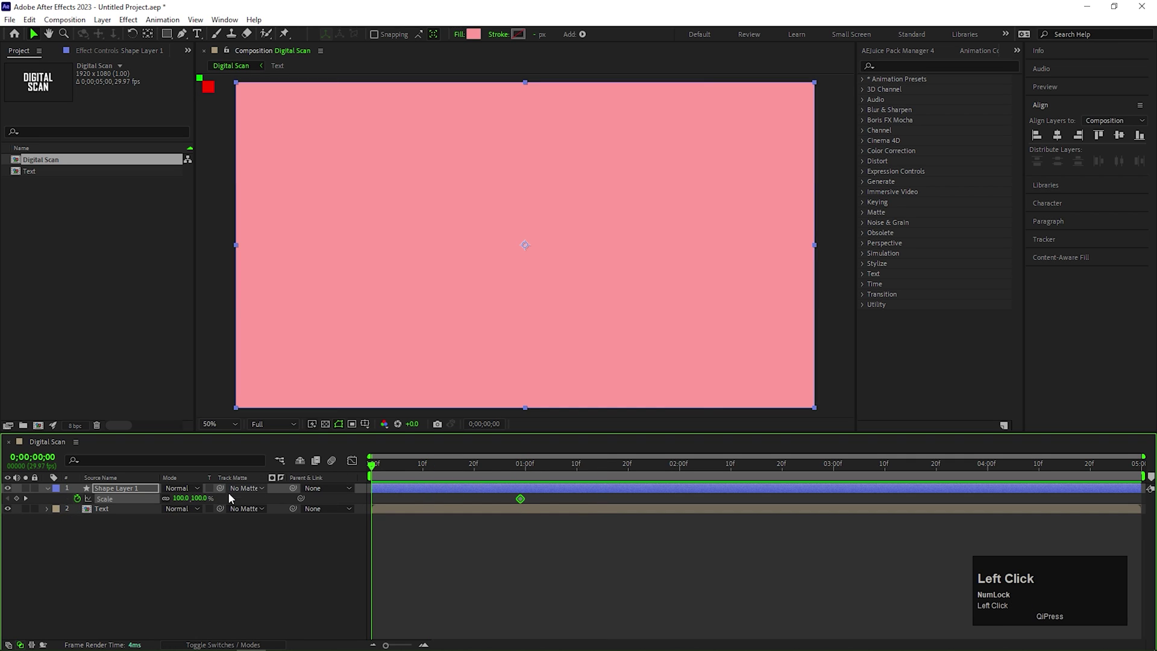
key(Return)
drag(386, 467, 274, 549)
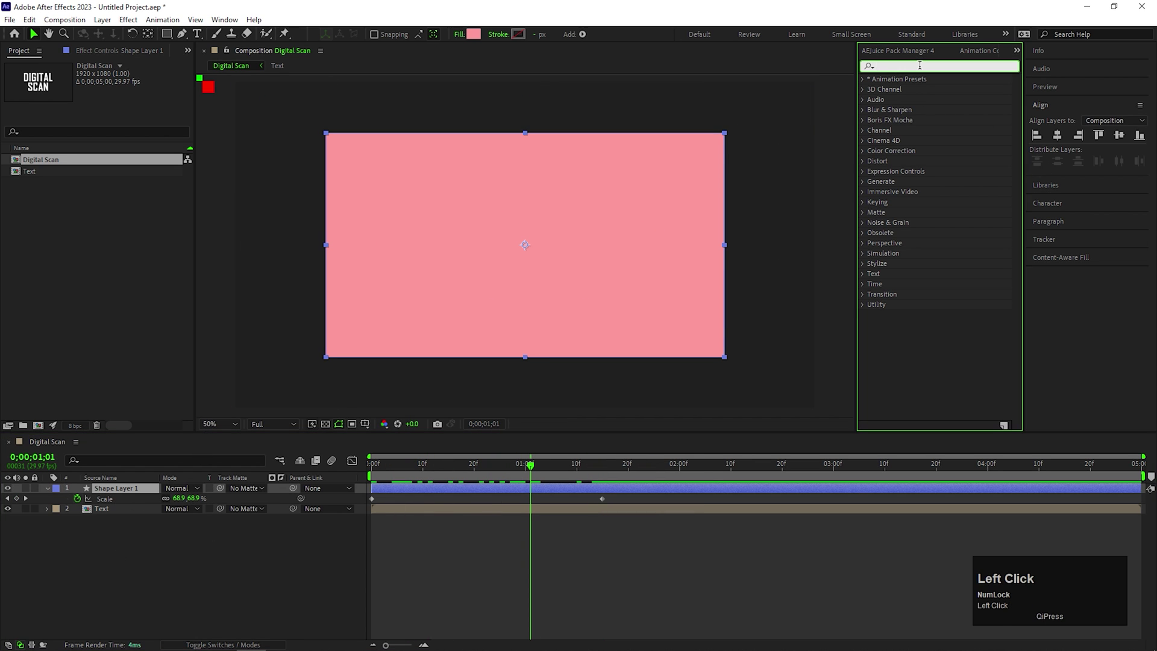
Step: Apply Turbulent Displace to the rectangle with Amount 200, Size 20, Complexity 10
text(tur)
click(922, 183)
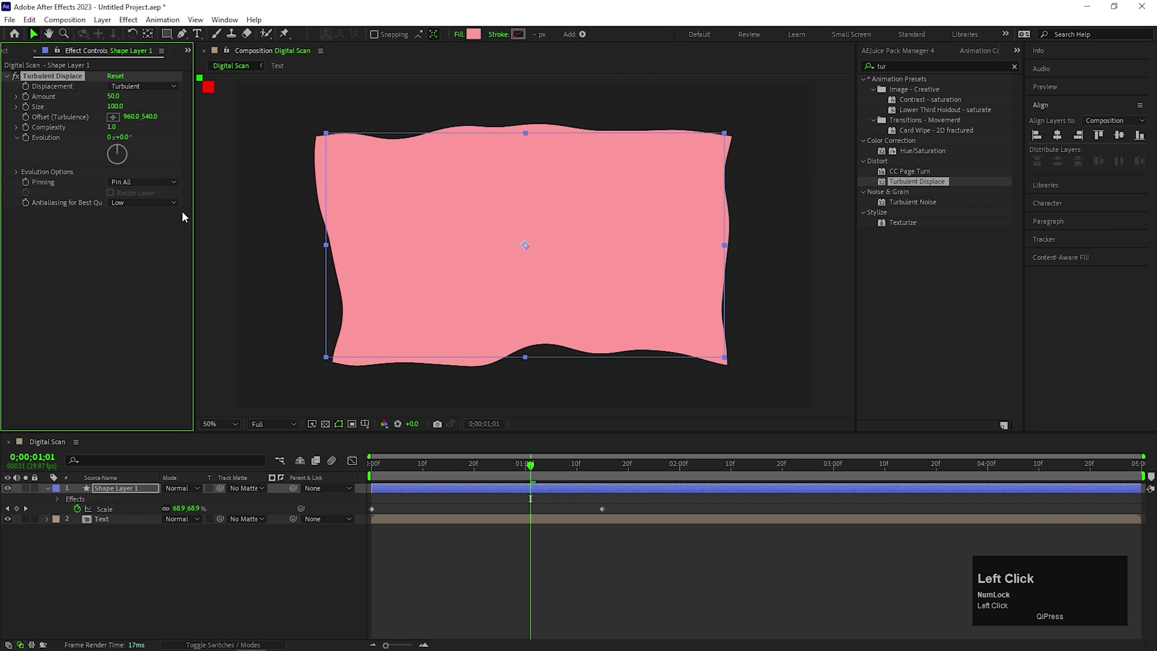
click(113, 95)
key(Return)
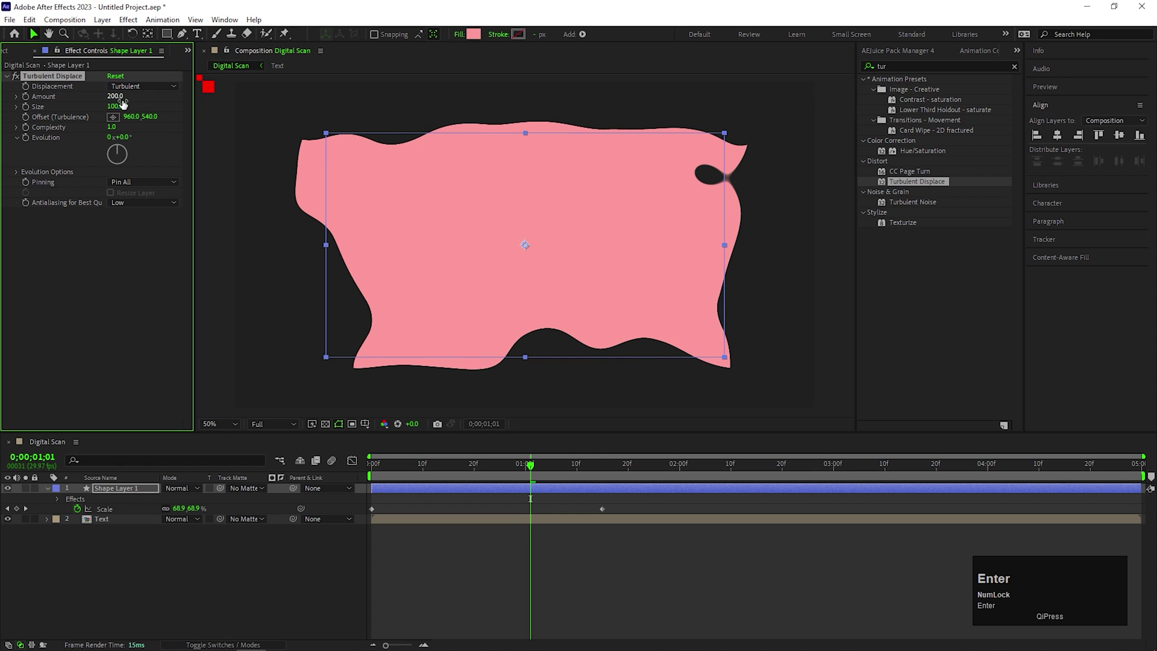
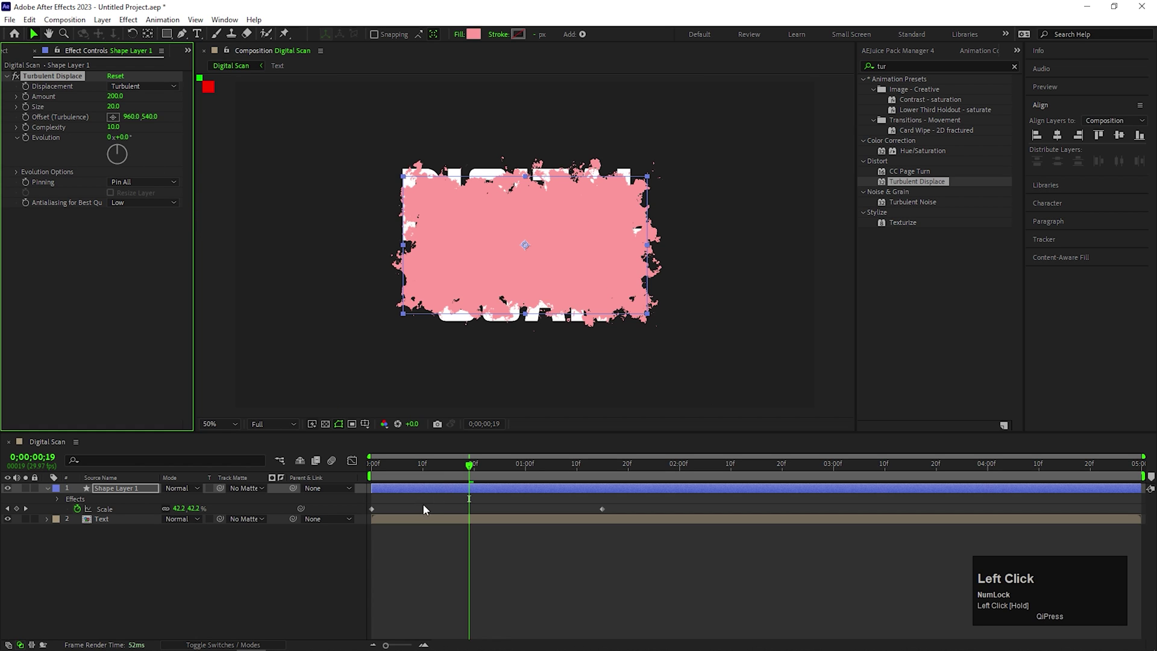
Step: Drive the Evolution property with a time-based expression (time*50)
drag(466, 472, 31, 142)
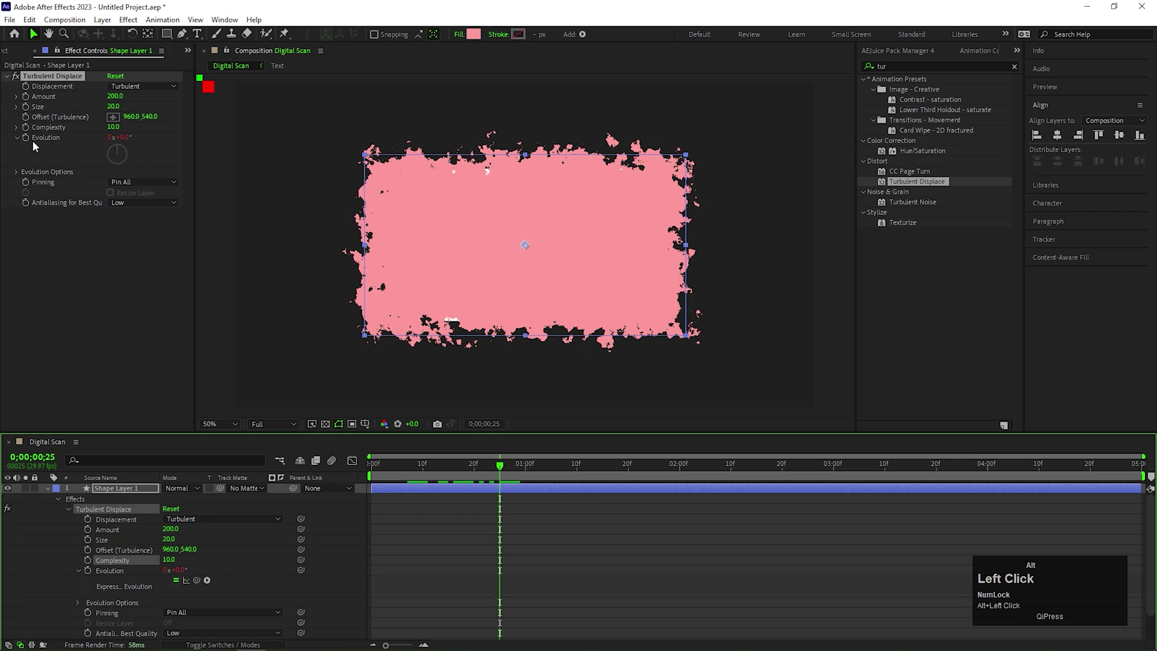
text(time)
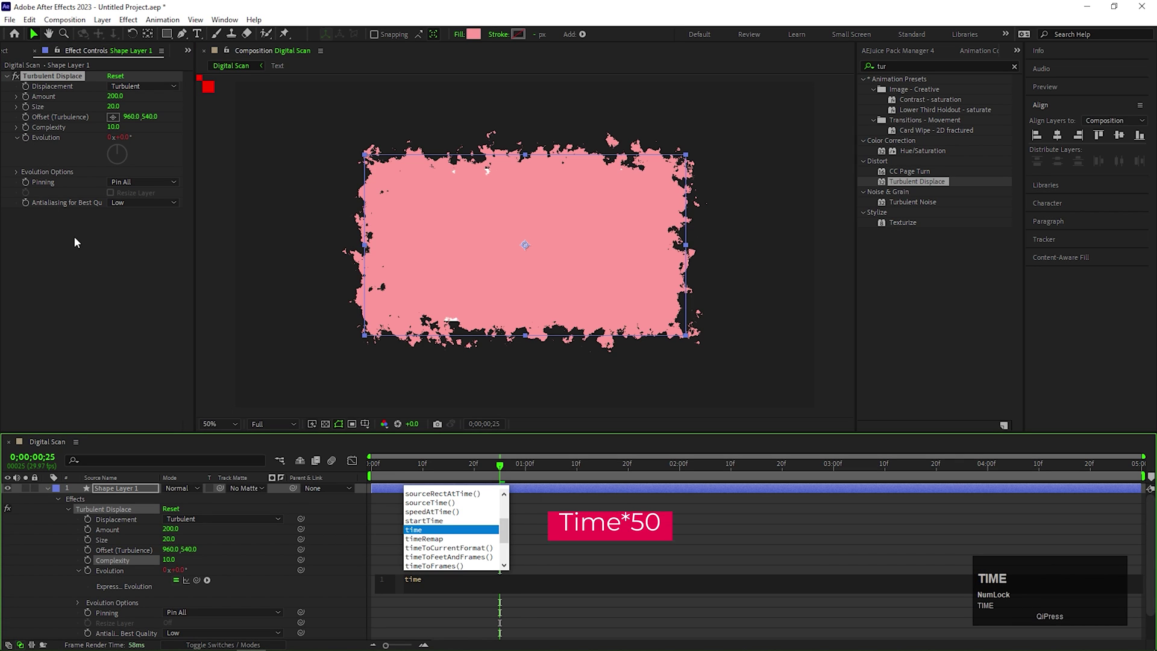
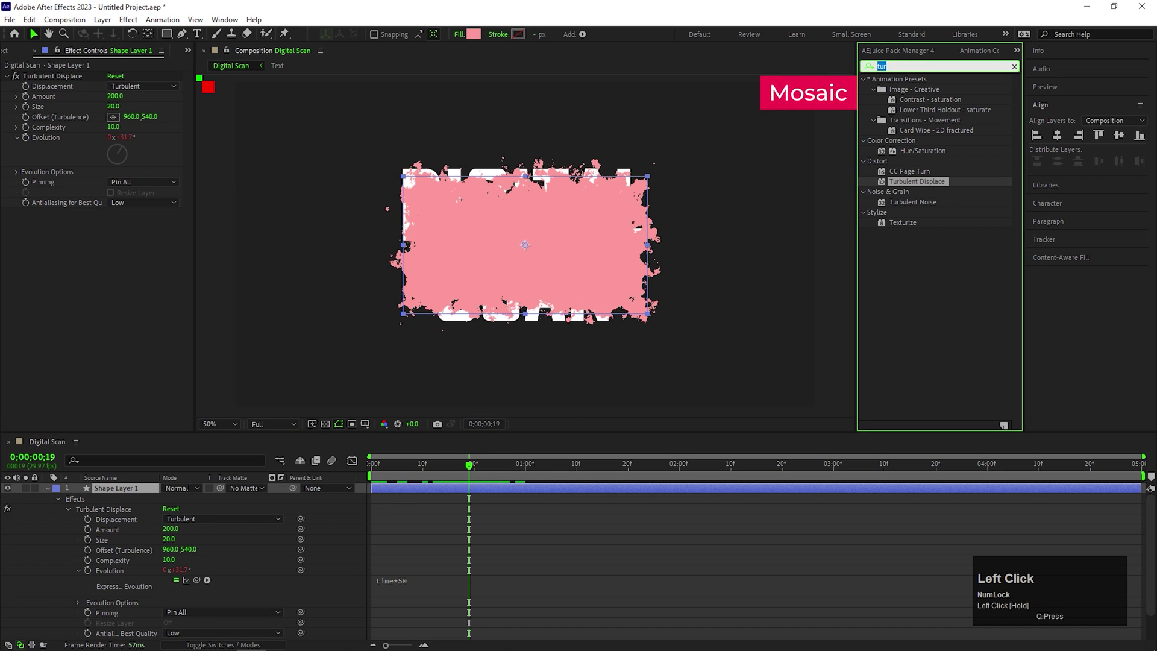
Step: Apply Mosaic to the rectangle with 100 horizontal and 50 vertical blocks
text(mos)
click(911, 125)
click(116, 218)
key(Return)
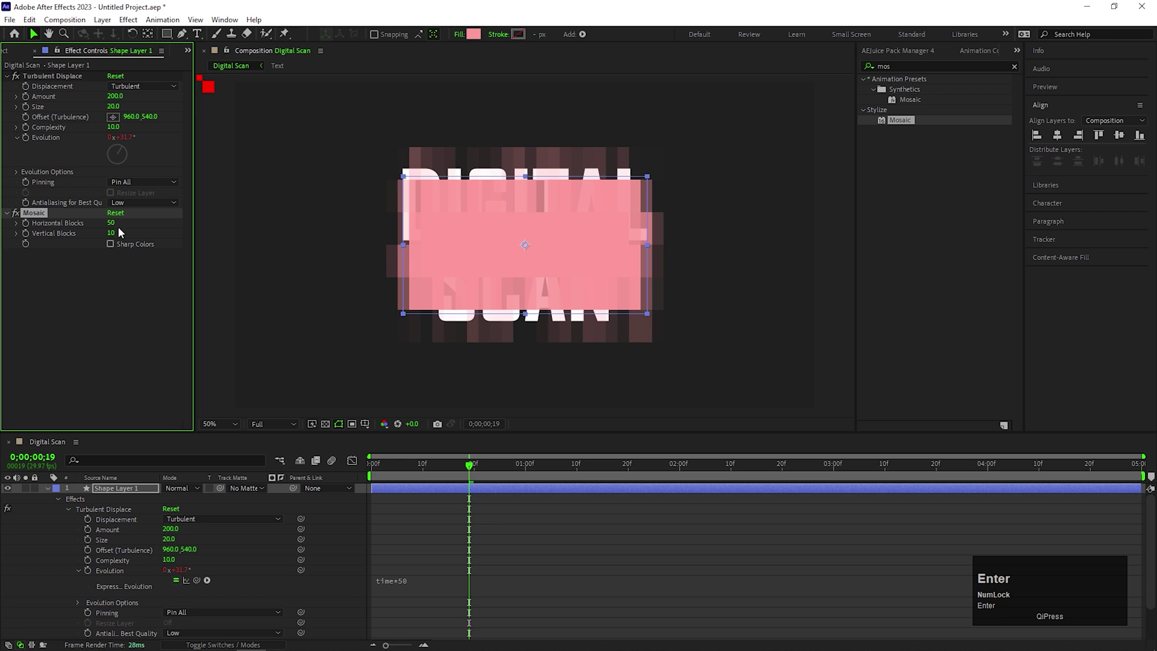
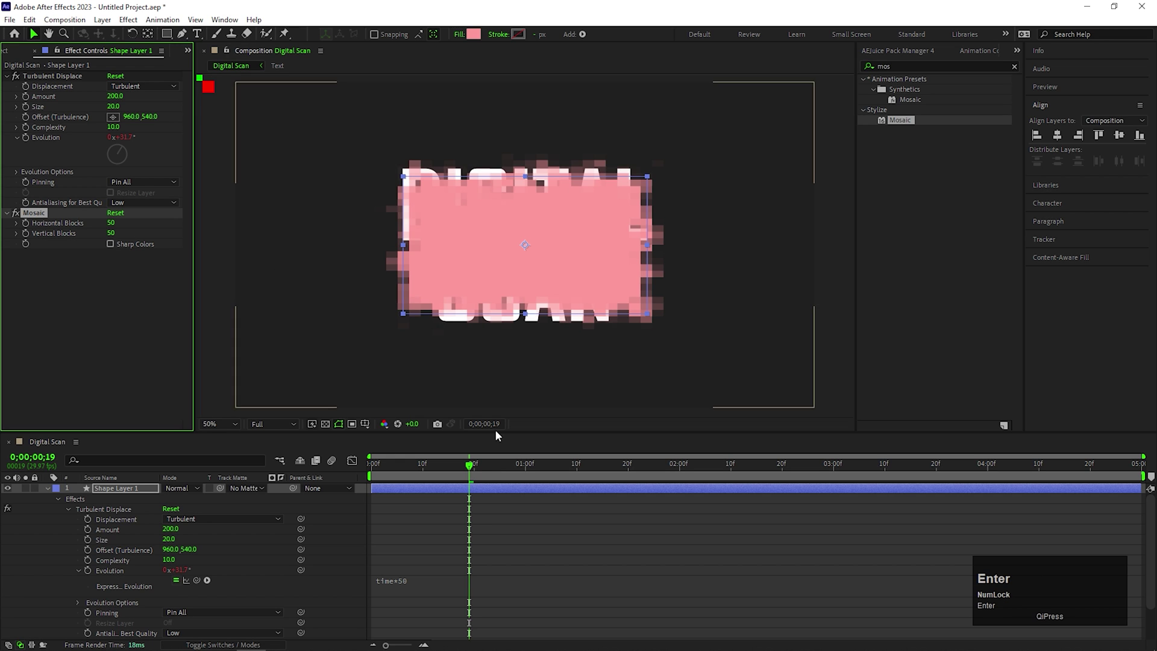
drag(471, 468, 655, 296)
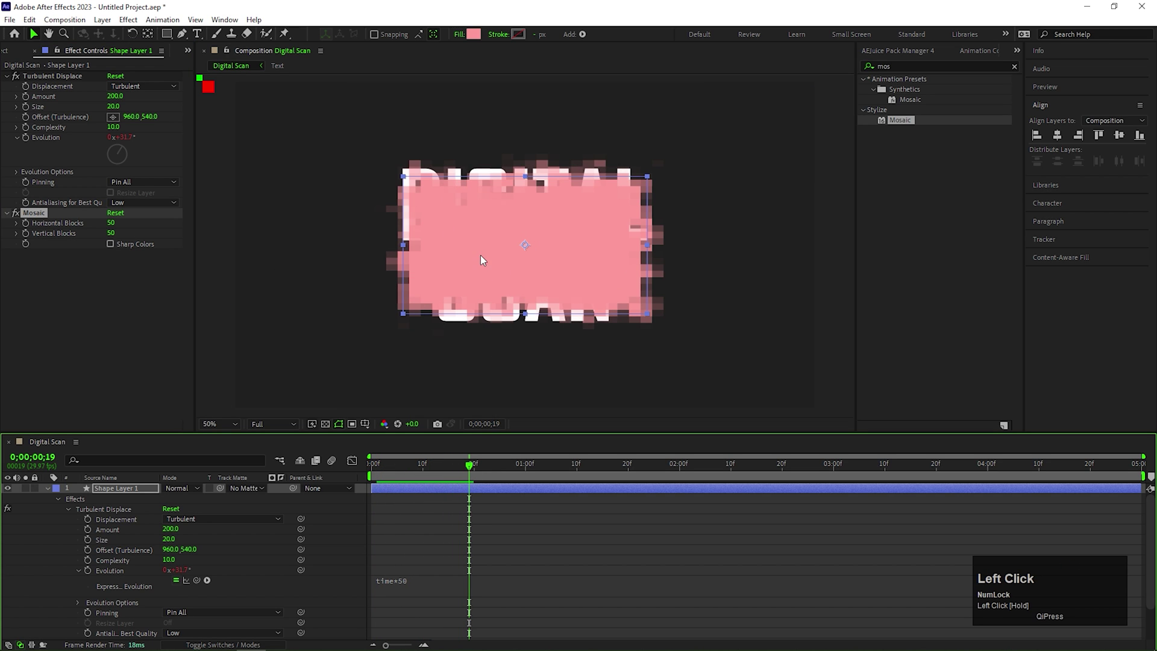
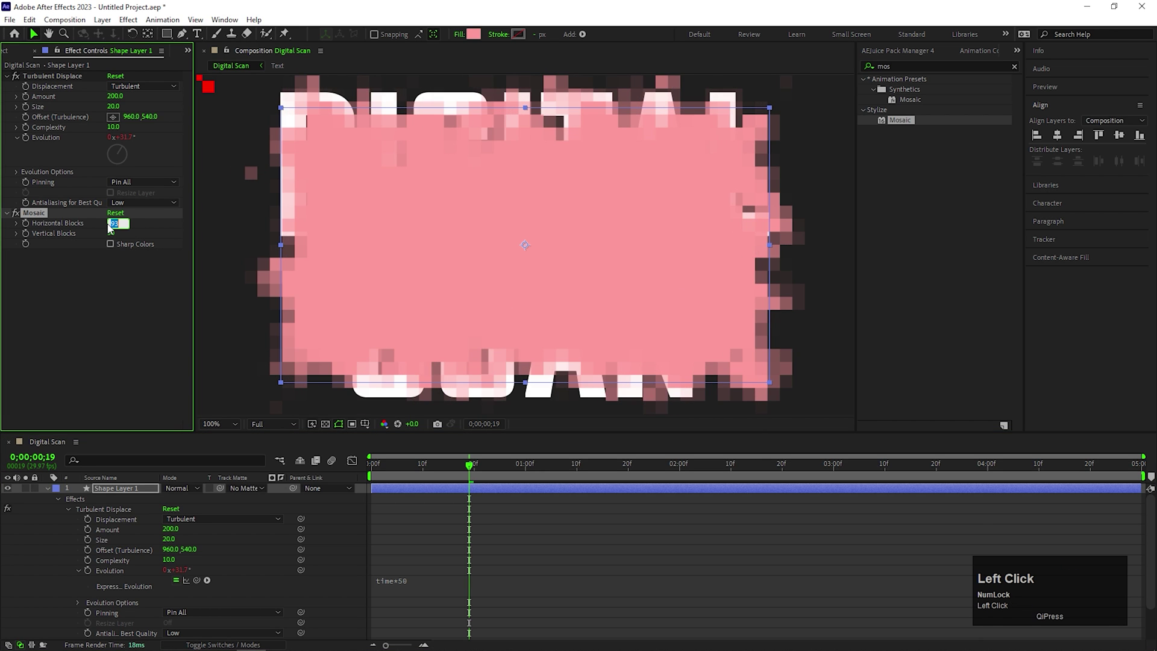
key(Return)
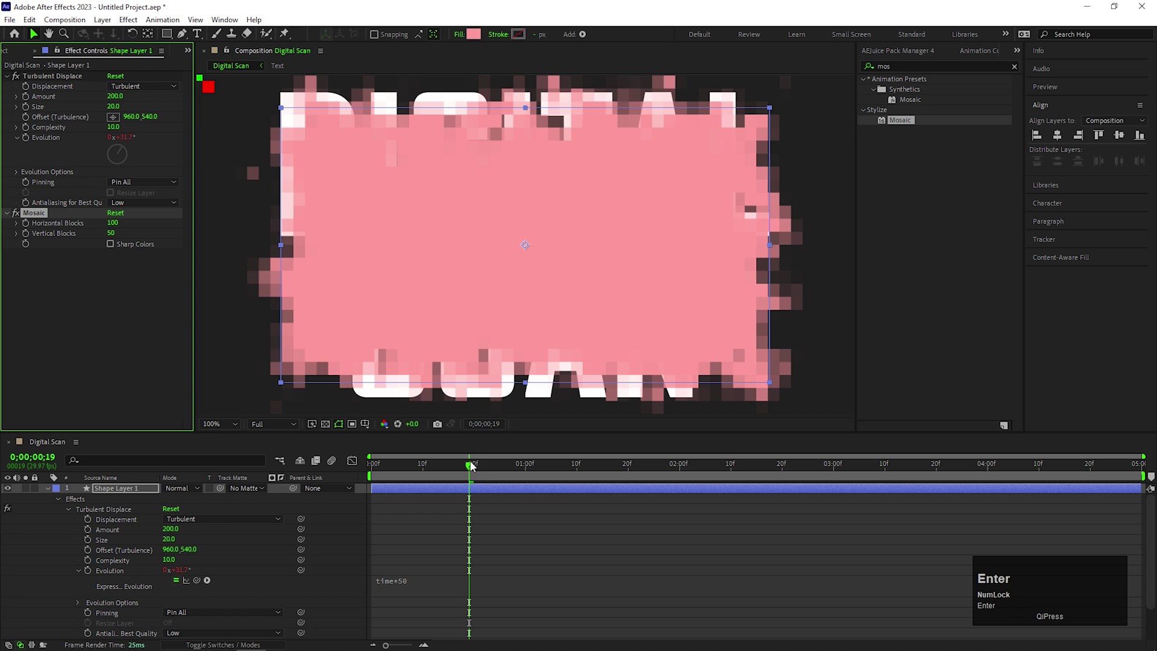
drag(474, 472, 406, 311)
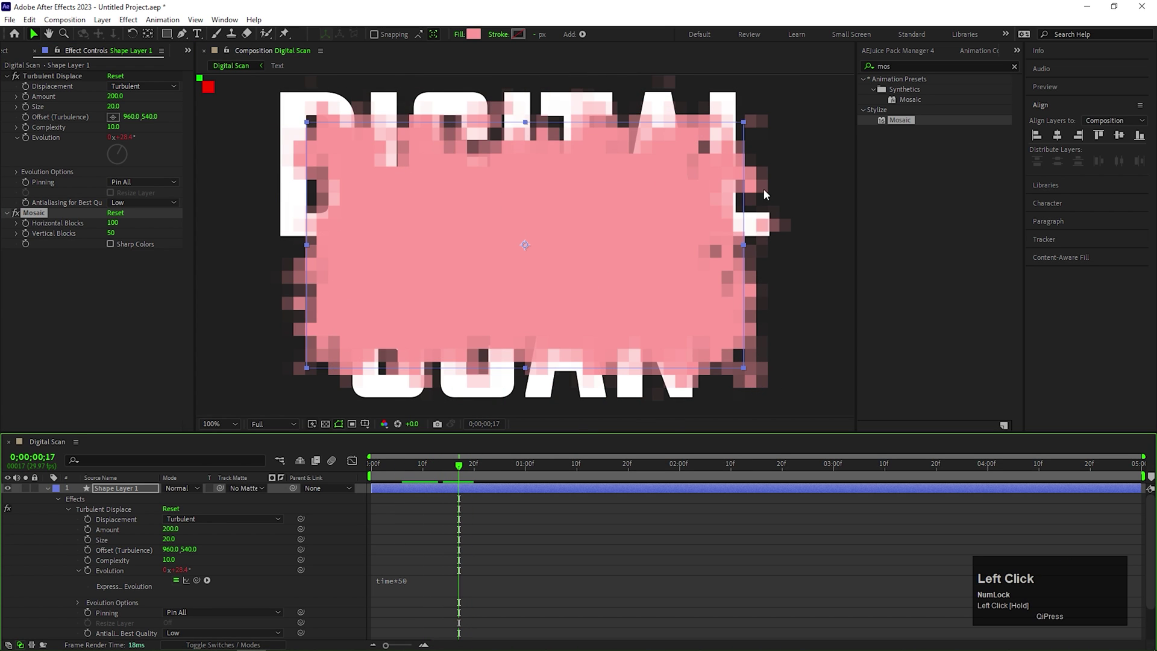
scroll(down, 3)
scroll(up, 3)
Step: Set the Text layer's Track Matte to 1. Shape Layer 1 (alpha) and preview the reveal
click(49, 491)
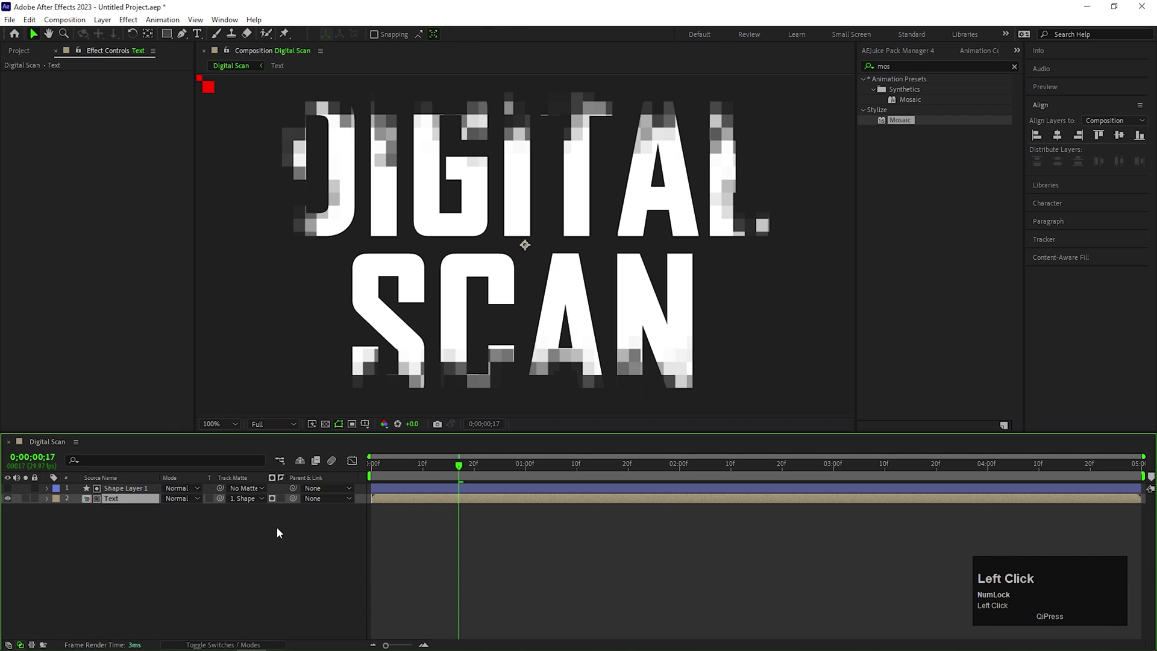
drag(428, 472, 494, 292)
scroll(down, 3)
drag(425, 473, 159, 547)
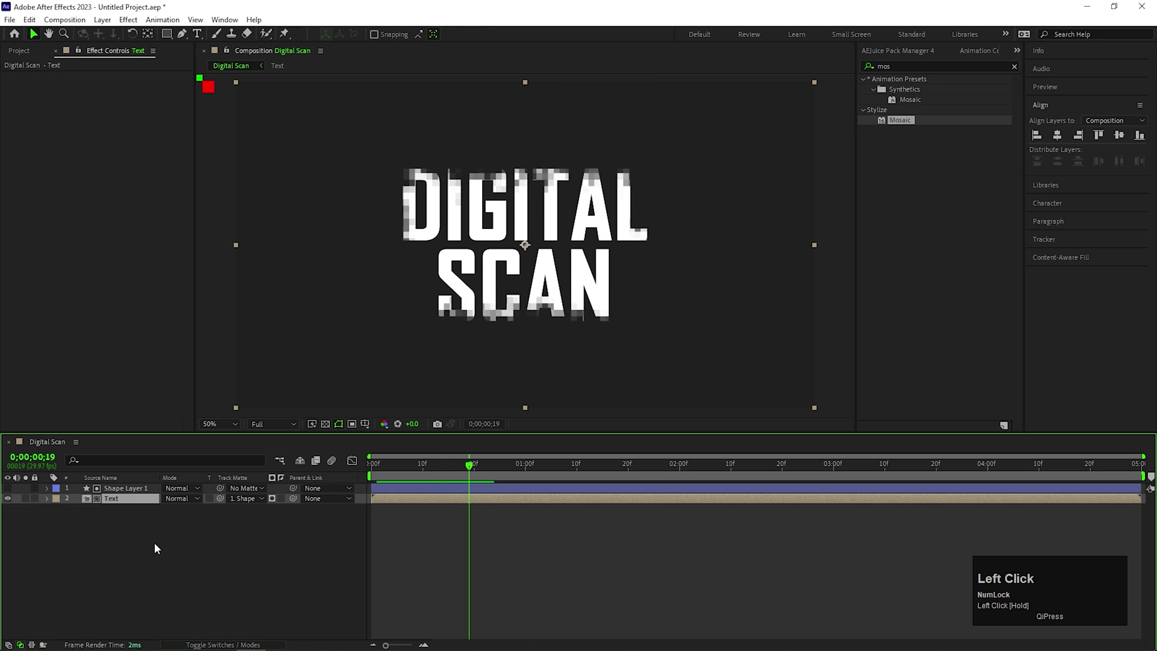
Step: Pre-compose the matte and Text layers into a composition named Text reveal
right_click(129, 491)
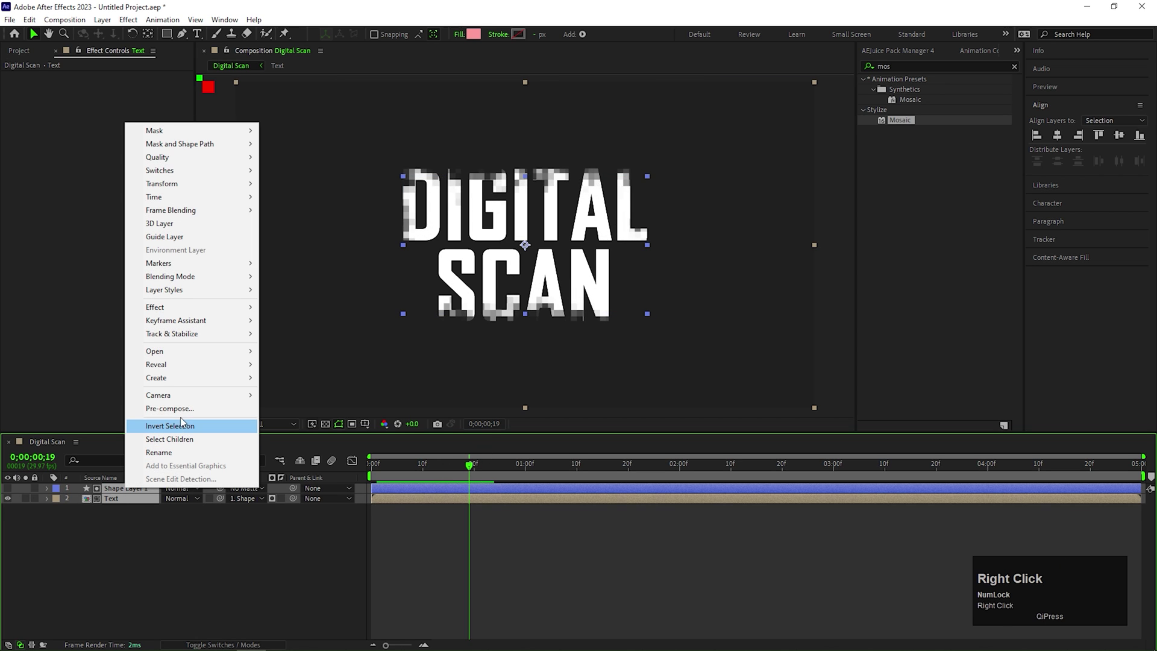
click(185, 411)
key(BackSpace)
text(ext)
key(space)
text(reveal)
key(Return)
drag(442, 523, 180, 550)
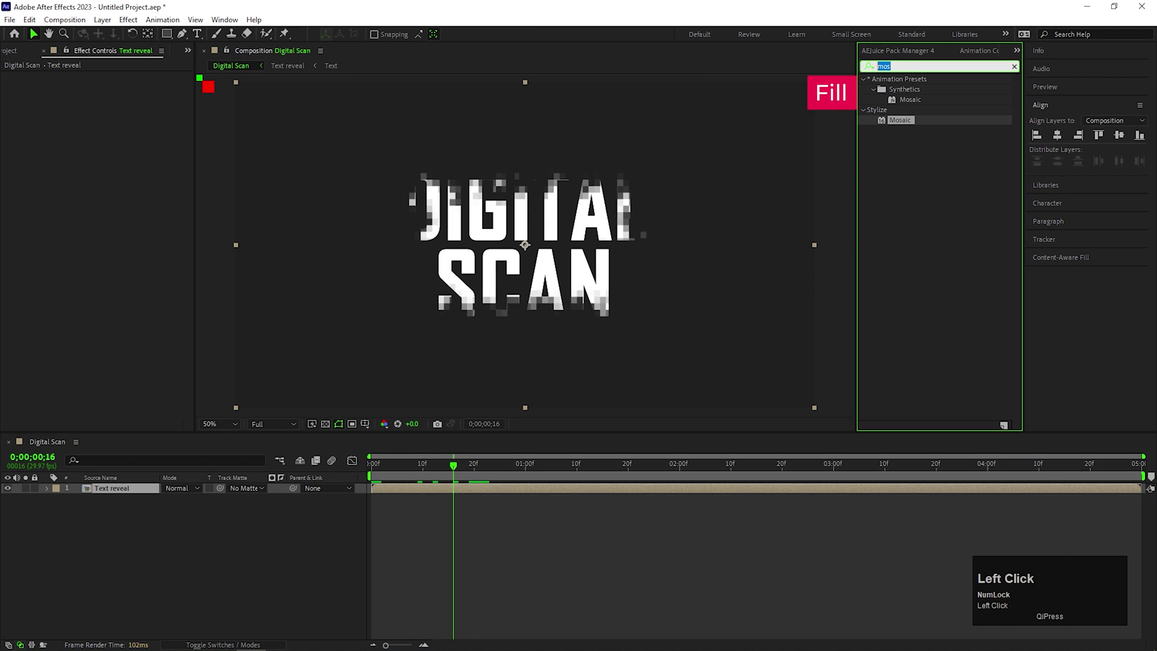
Step: Apply a near-white Fill effect to the Text reveal layer
key(f)
text(ill)
key(Return)
drag(915, 143, 555, 381)
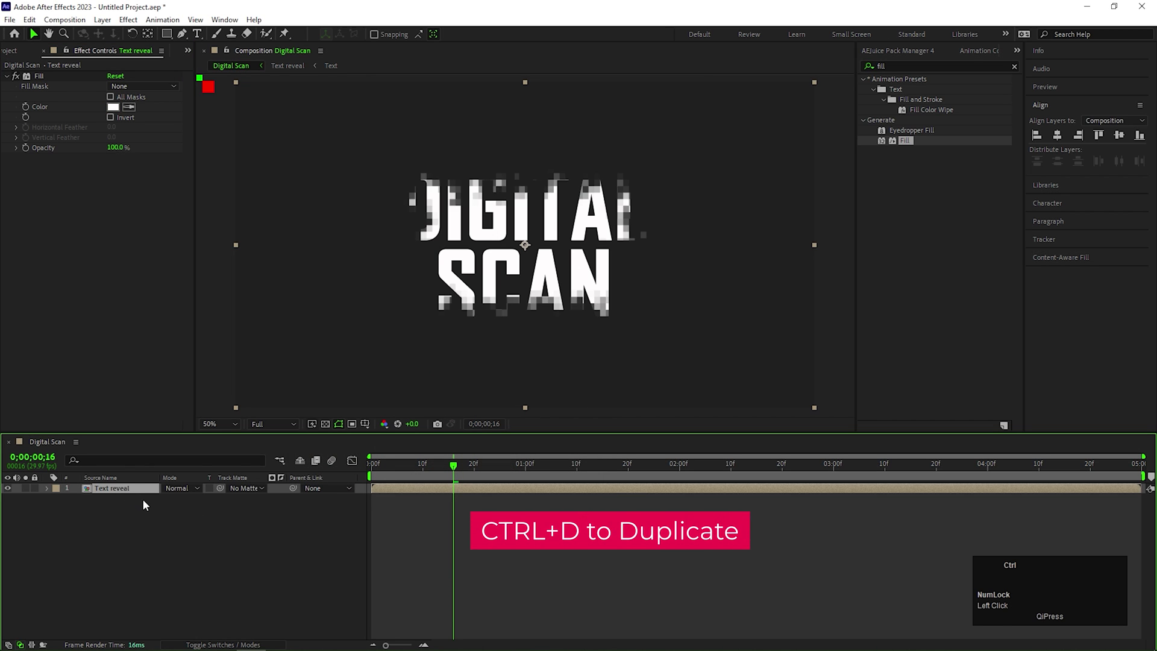
Step: Duplicate Text reveal and set the lower copy's Track Matte to the upper copy
key(ctrl+d)
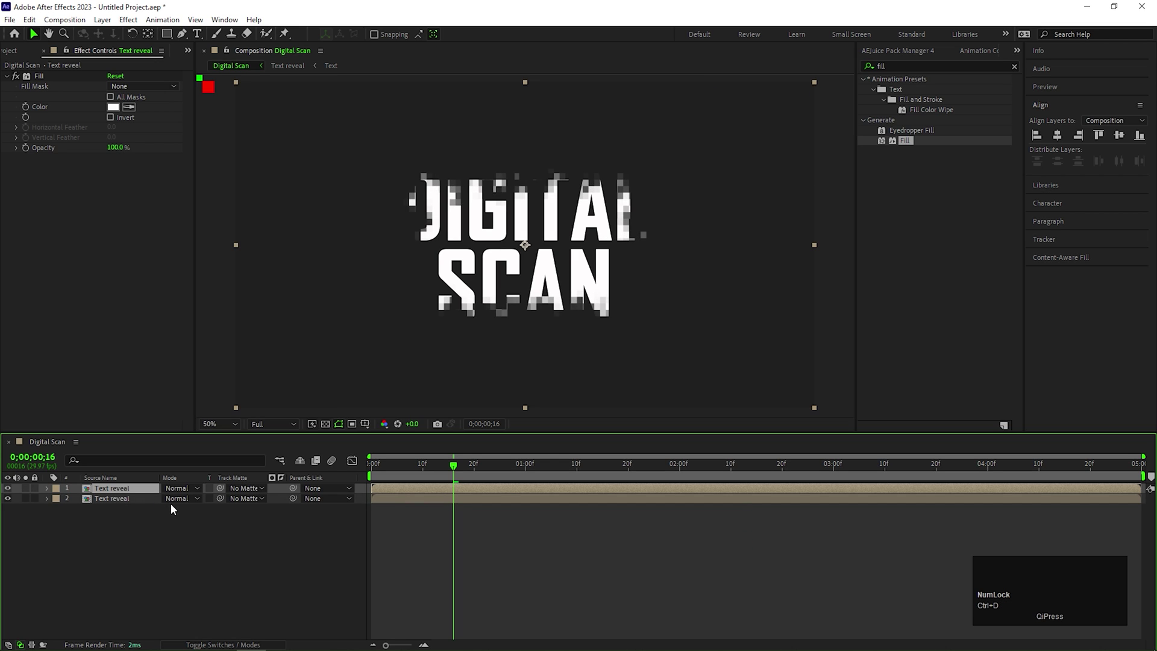
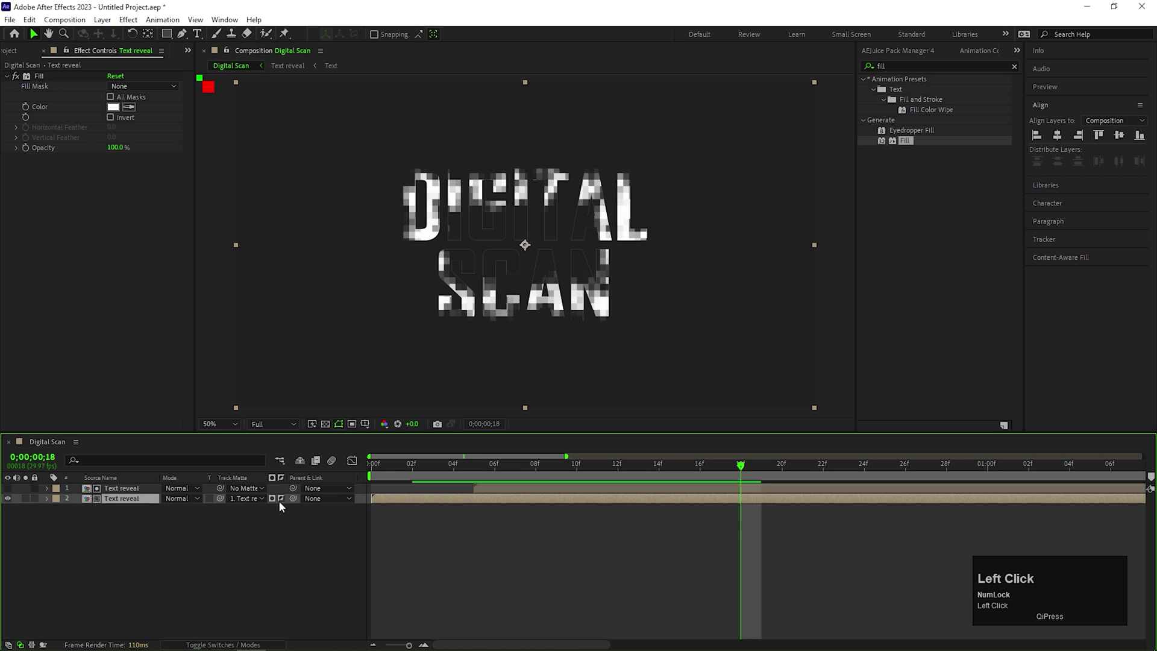
click(285, 501)
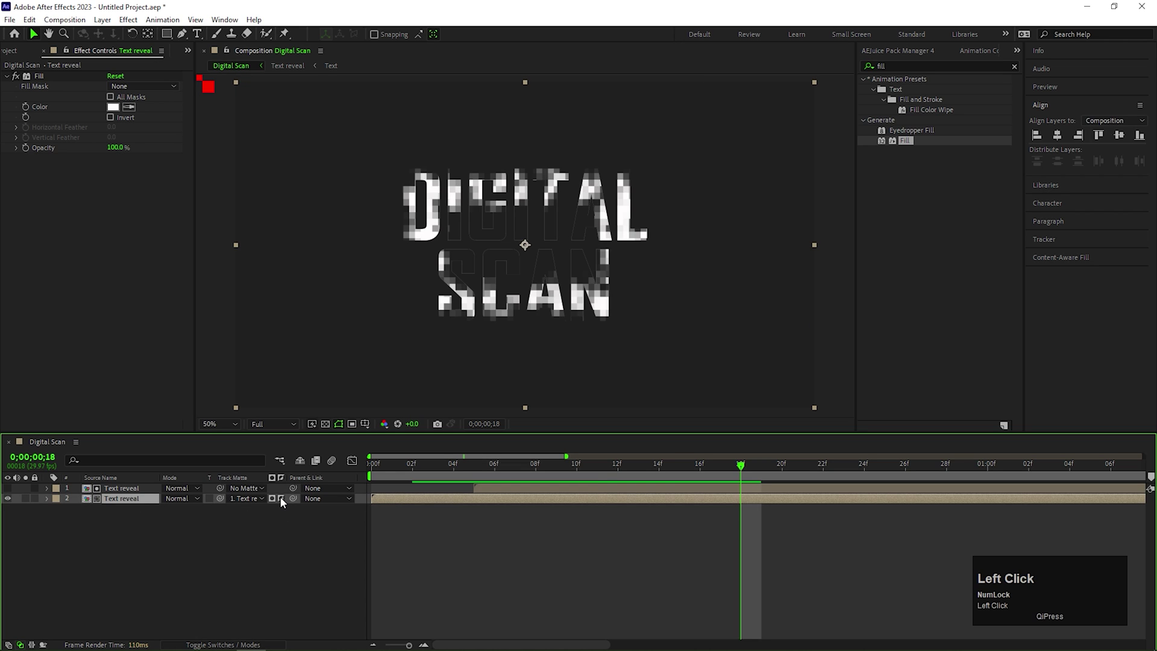
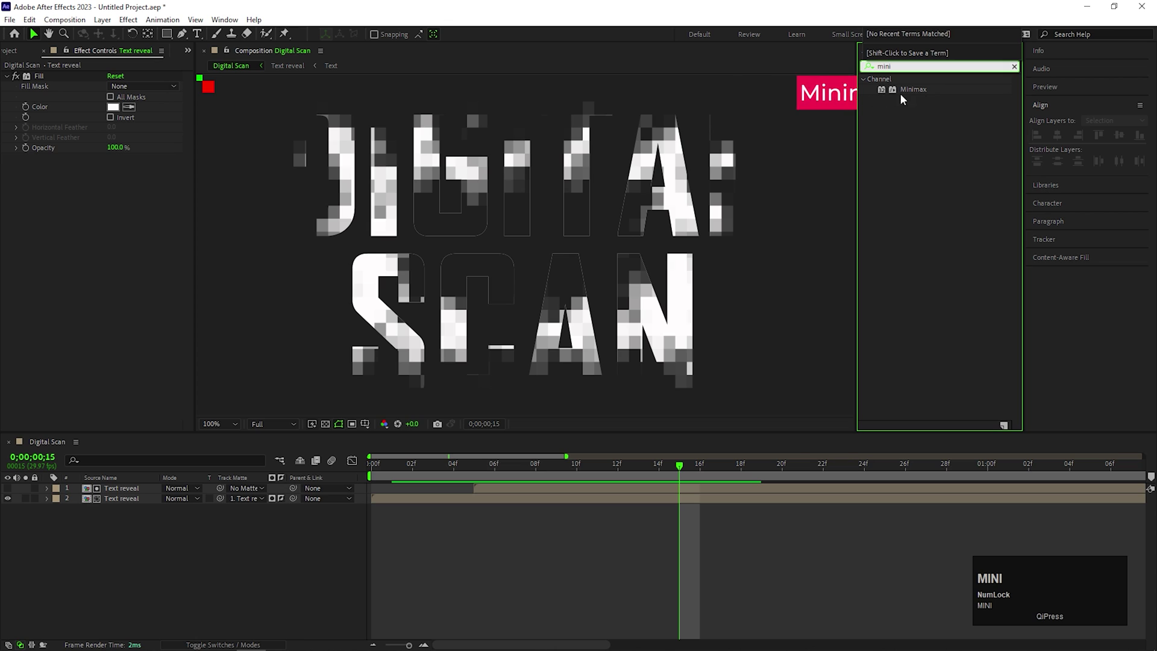
Step: Apply Minimax to Text reveal with Radius 1
click(929, 90)
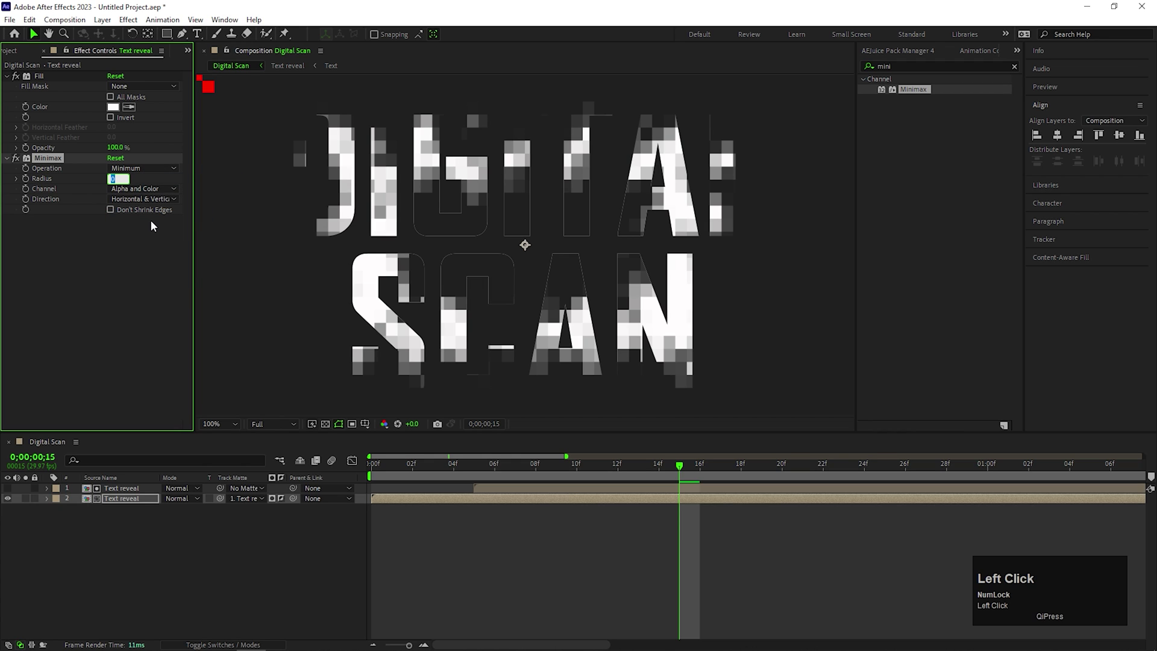
key(Up)
click(757, 261)
Step: Play back the pixelated reveal from frame 0 and scrub to around frame 15
scroll(down, 3)
drag(834, 293, 361, 473)
key(space)
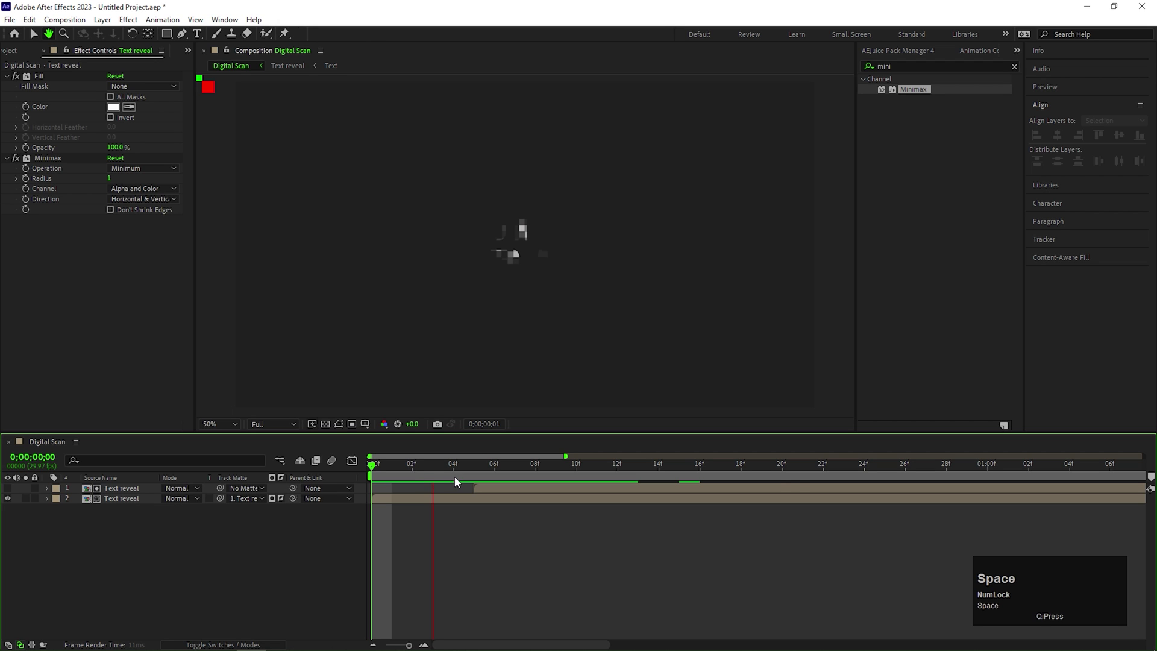
drag(484, 478, 501, 526)
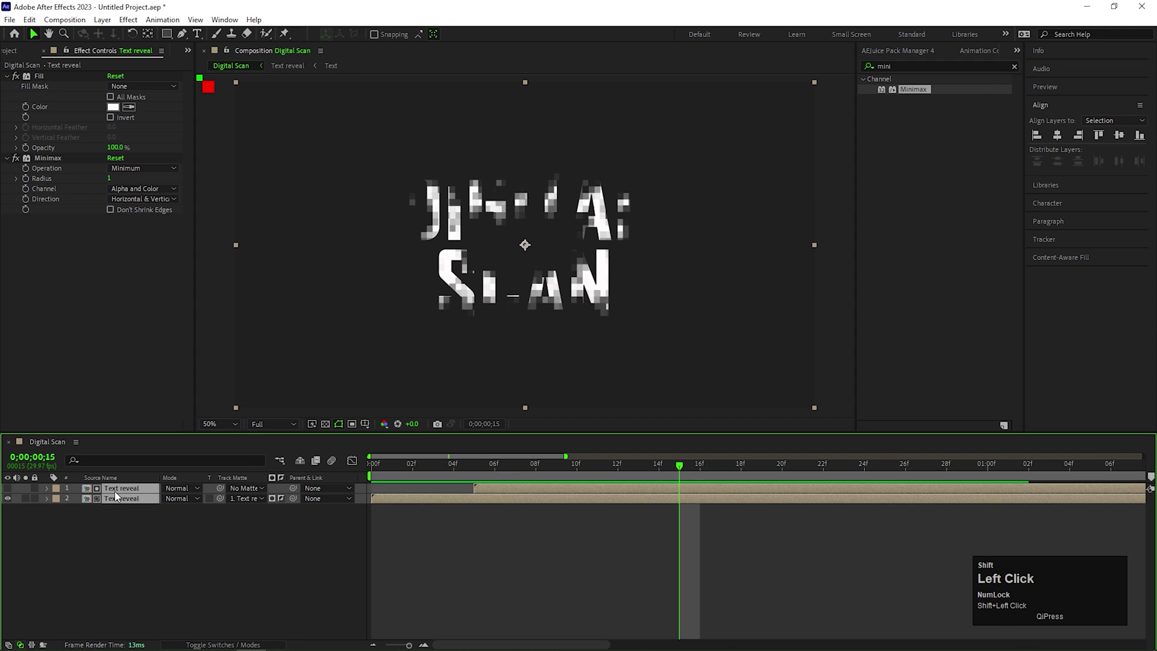
Step: Pre-compose the top reveal layer into a composition named Text scan
right_click(120, 495)
click(176, 417)
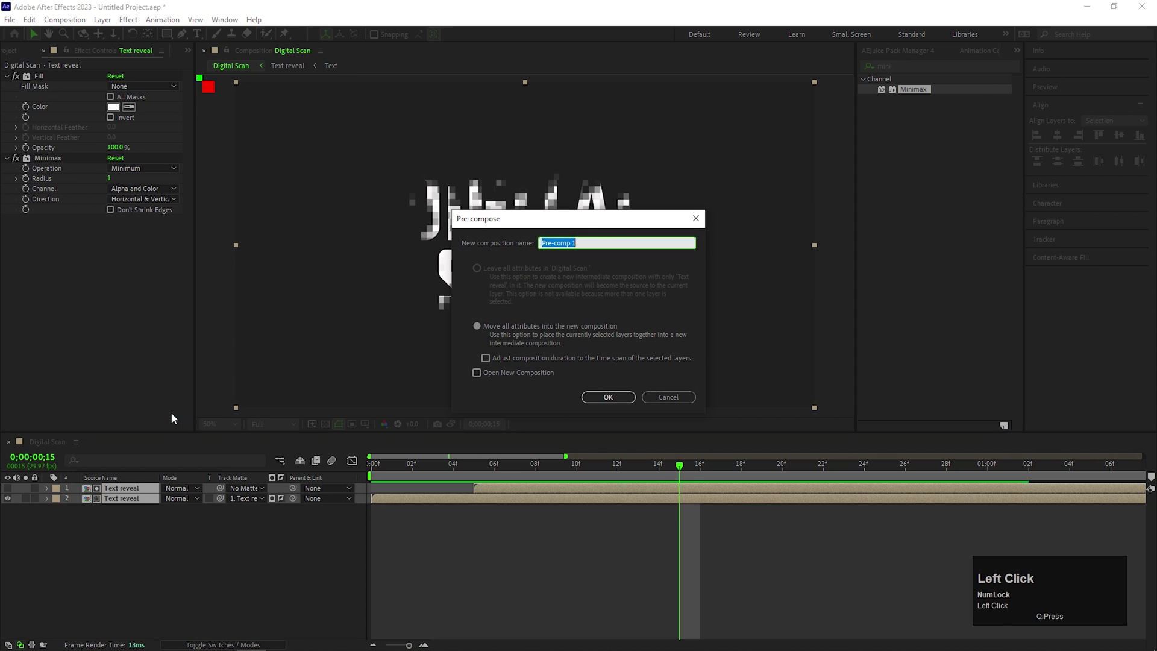
text(ext)
key(space)
text(s)
text(scan)
key(Return)
drag(171, 543, 253, 531)
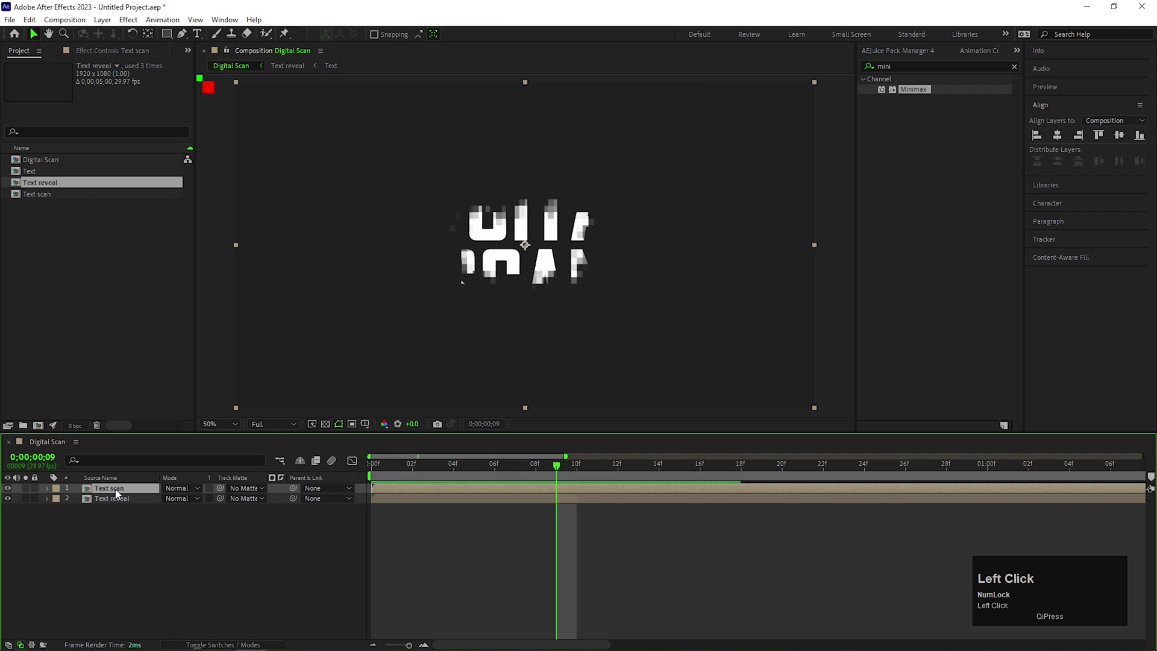
Step: Apply CC Glass to the Text scan layer from the effects search
click(192, 506)
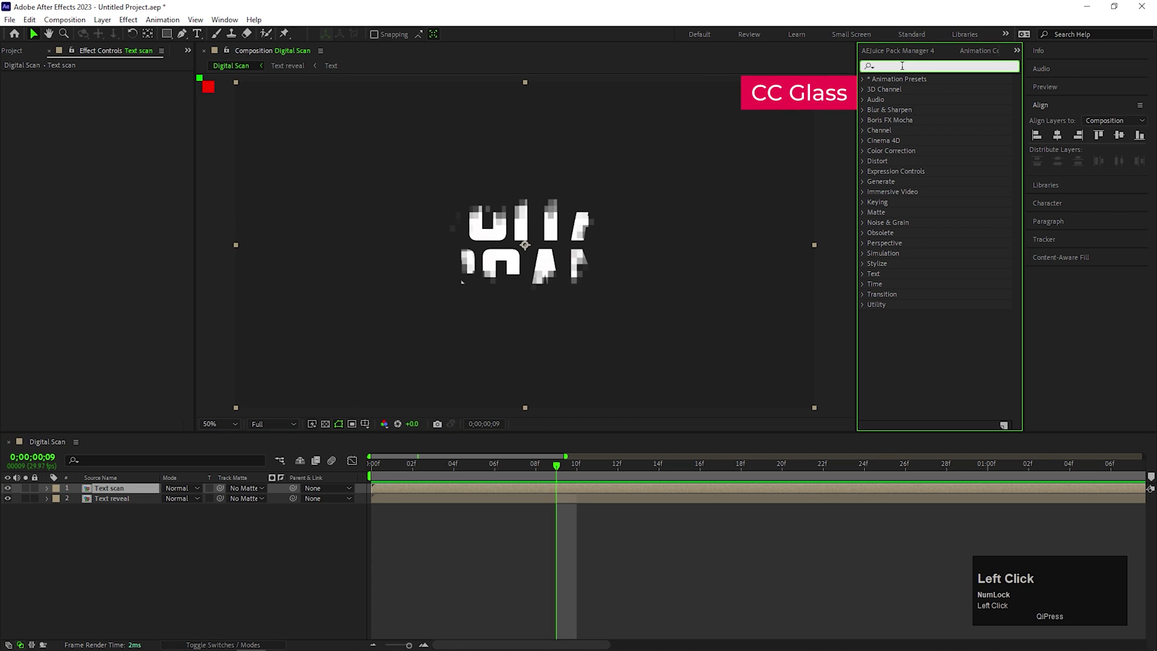
key(c)
key(c)
key(space)
text(gla)
click(912, 97)
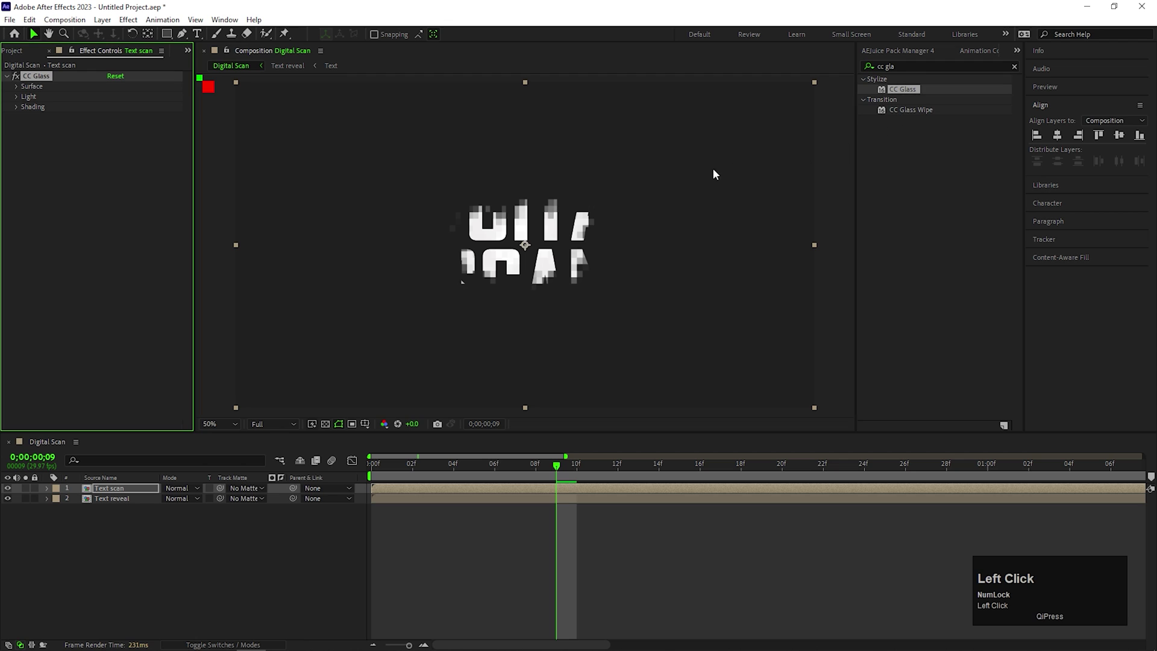
Step: Set CC Glass height to -50 and displacement to 200, previewing around frame 14
scroll(up, 3)
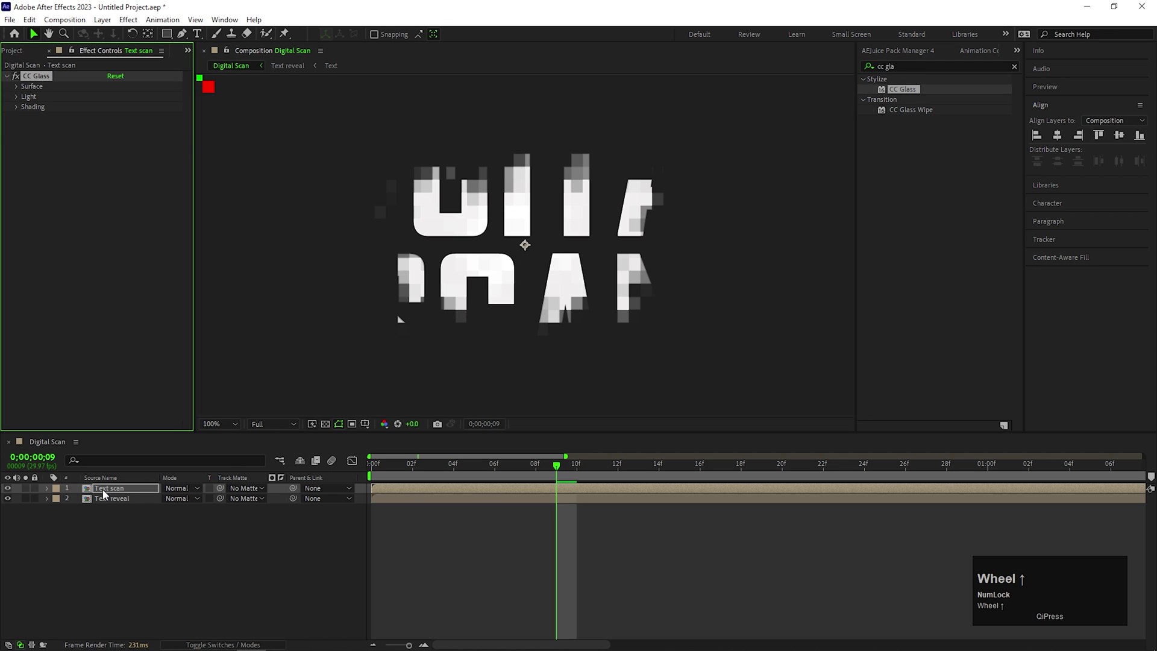
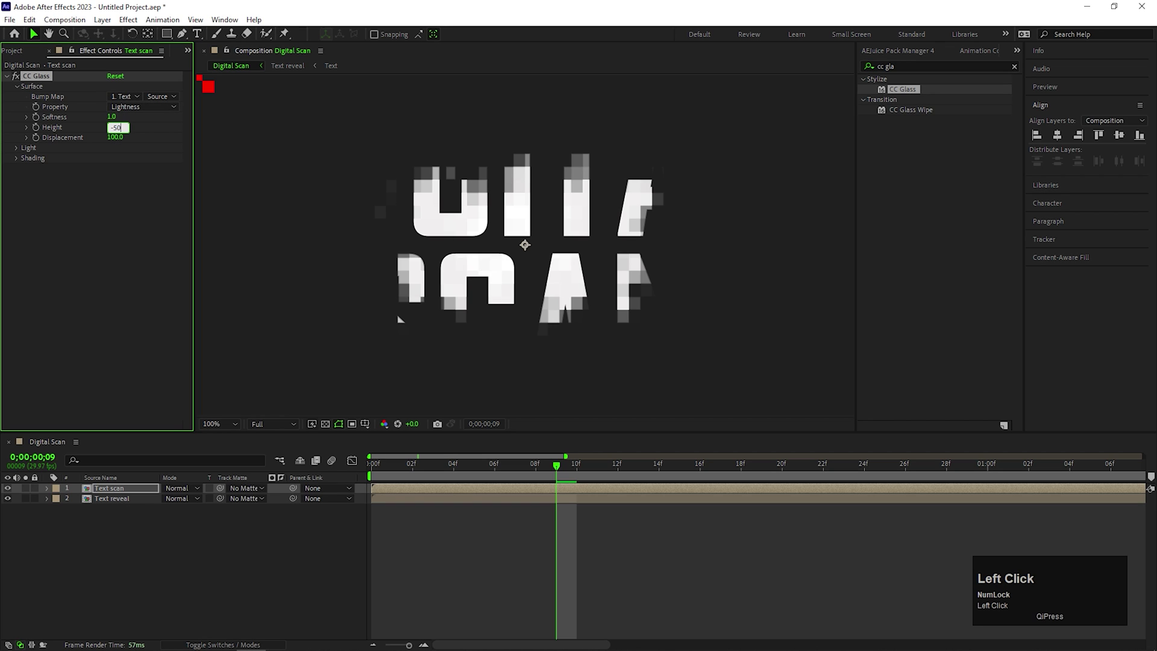
key(Return)
click(112, 134)
key(Return)
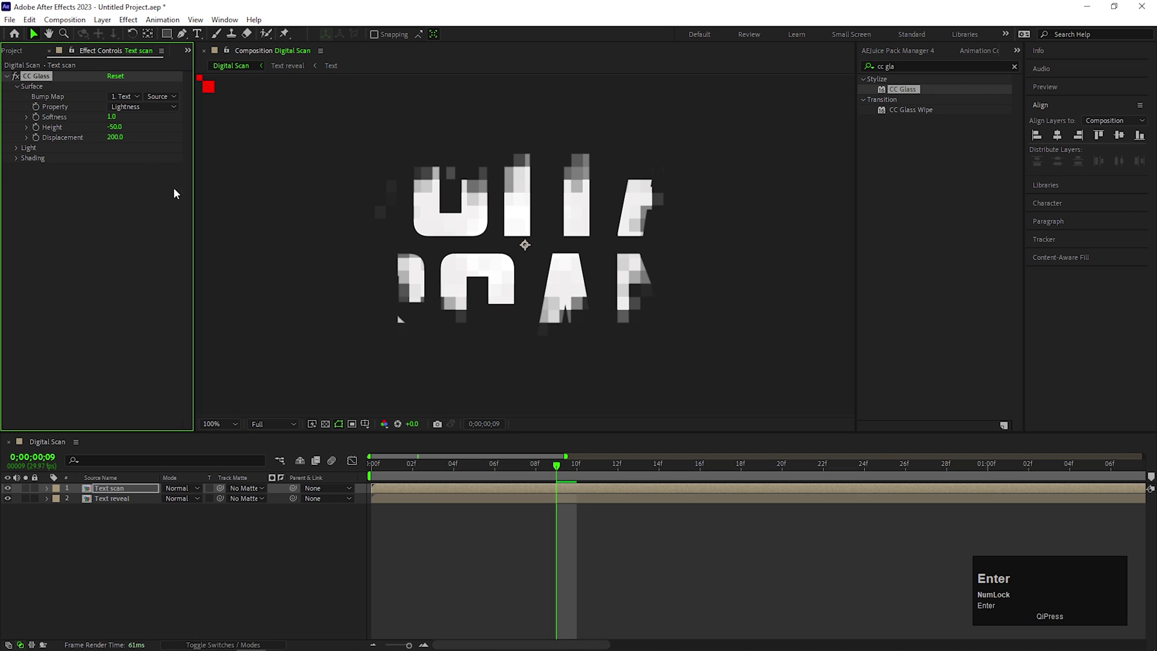
drag(459, 469, 90, 113)
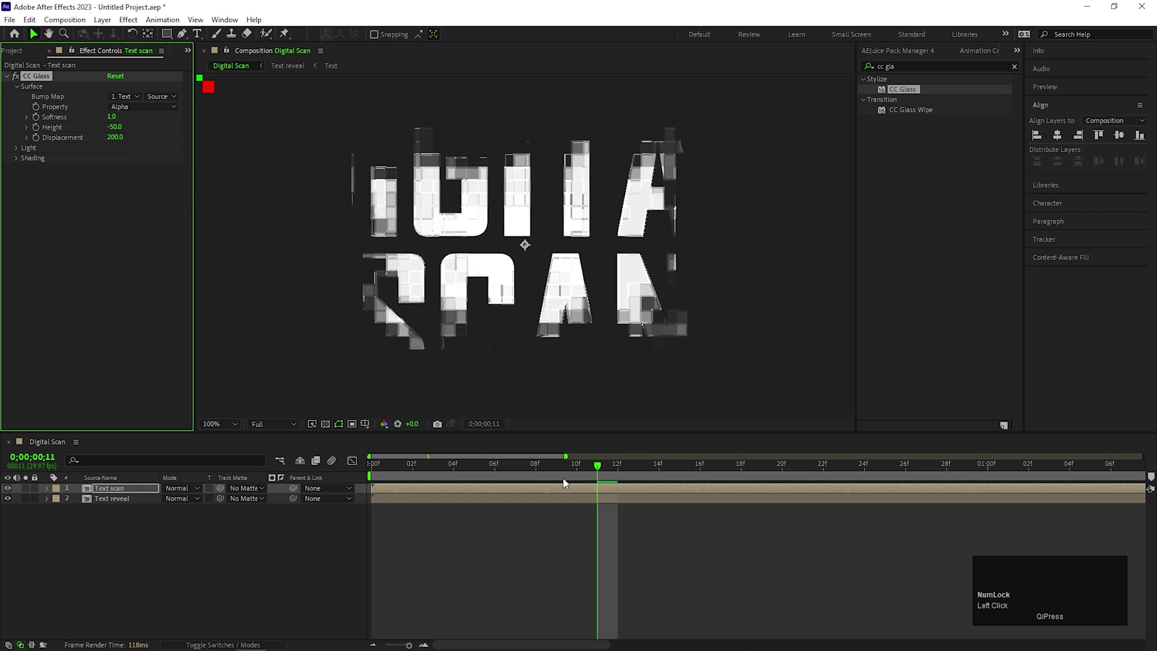
drag(570, 473, 147, 268)
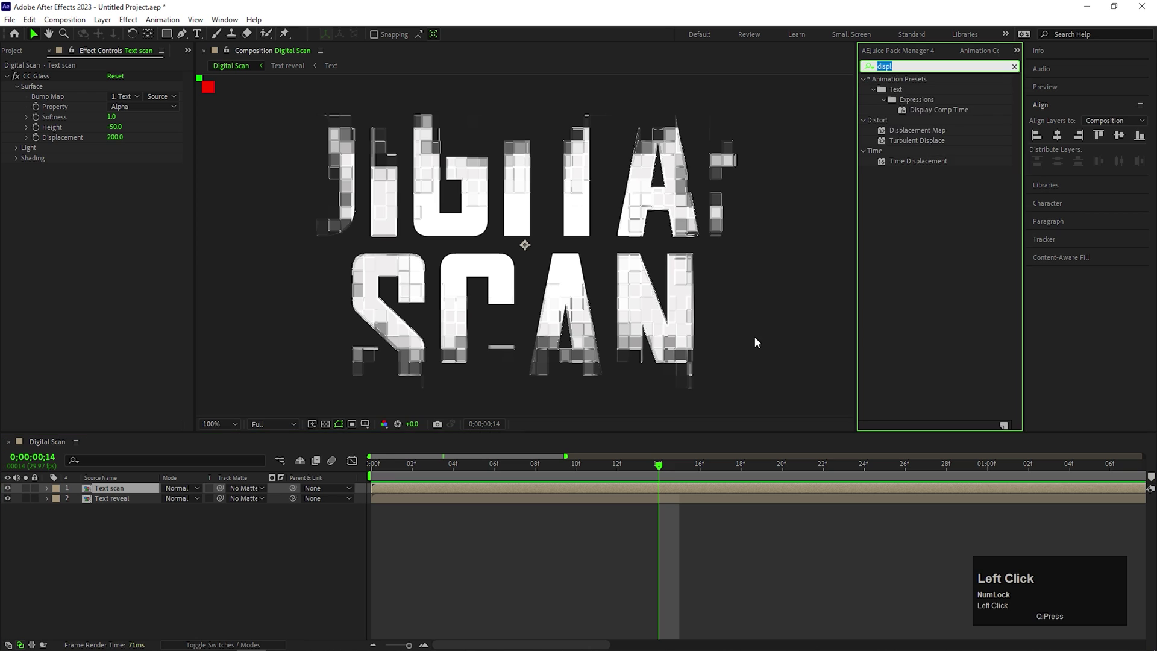
Step: Add two Displacement Map effects shifting horizontally by 100 and -200
key(BackSpace)
double_click(593, 547)
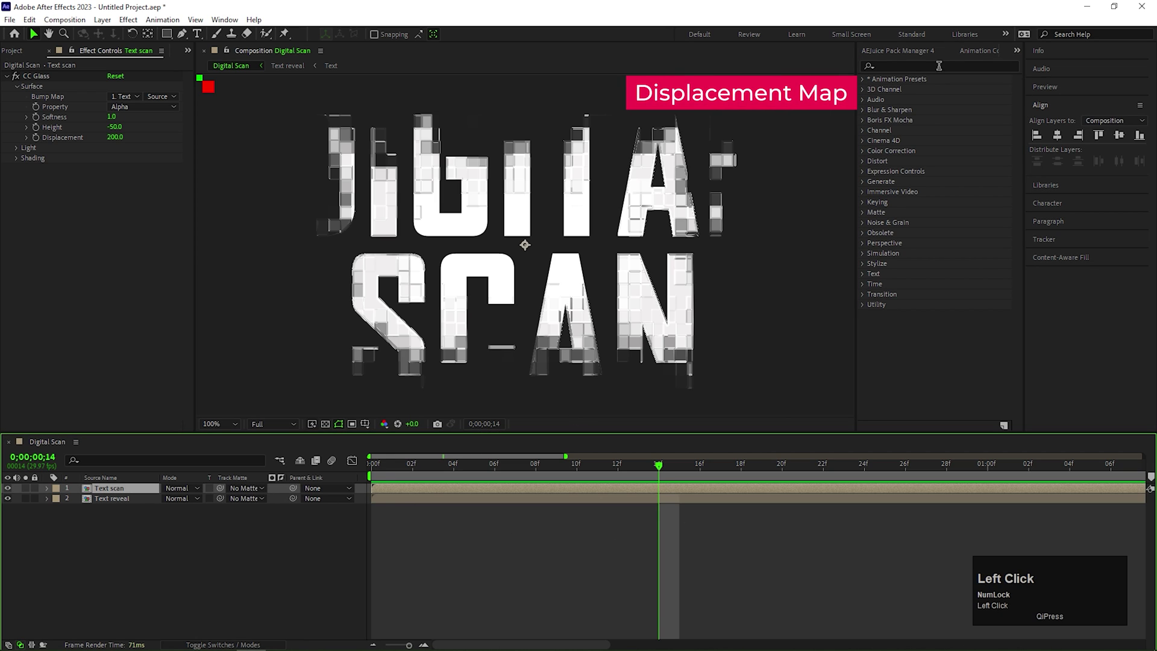
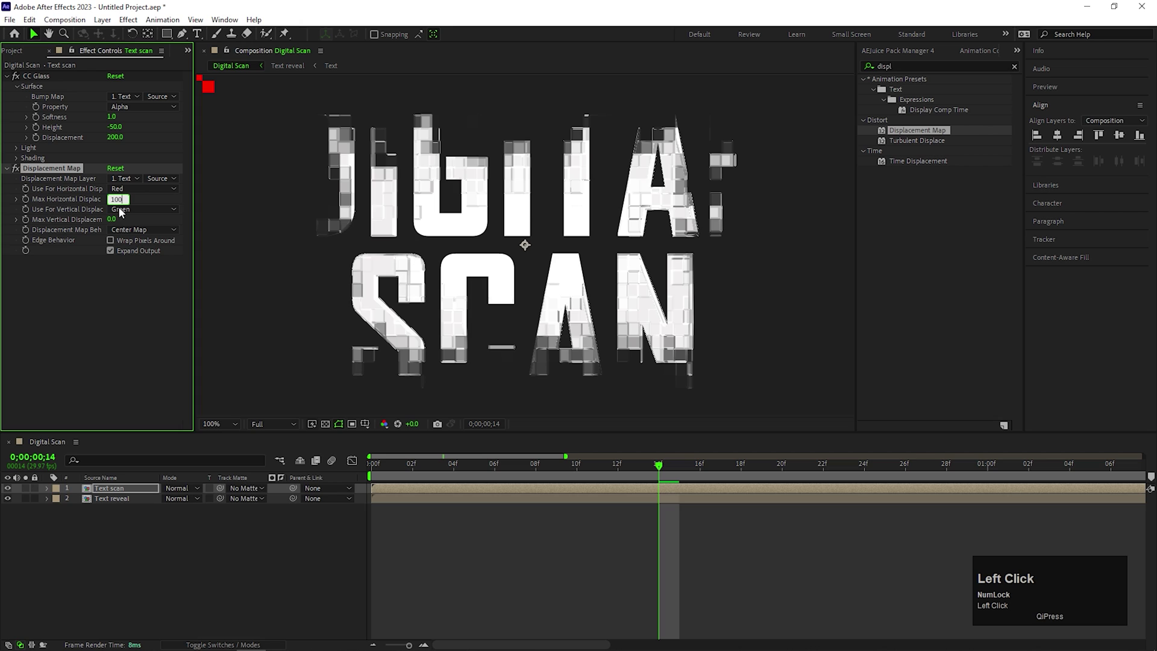
key(Return)
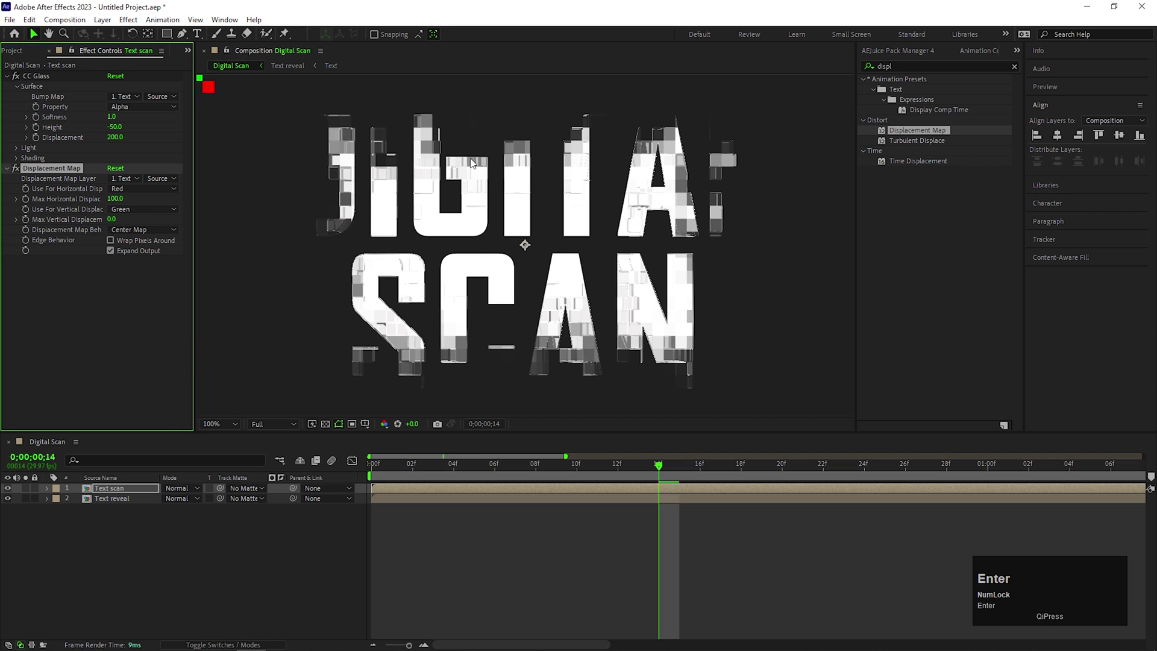
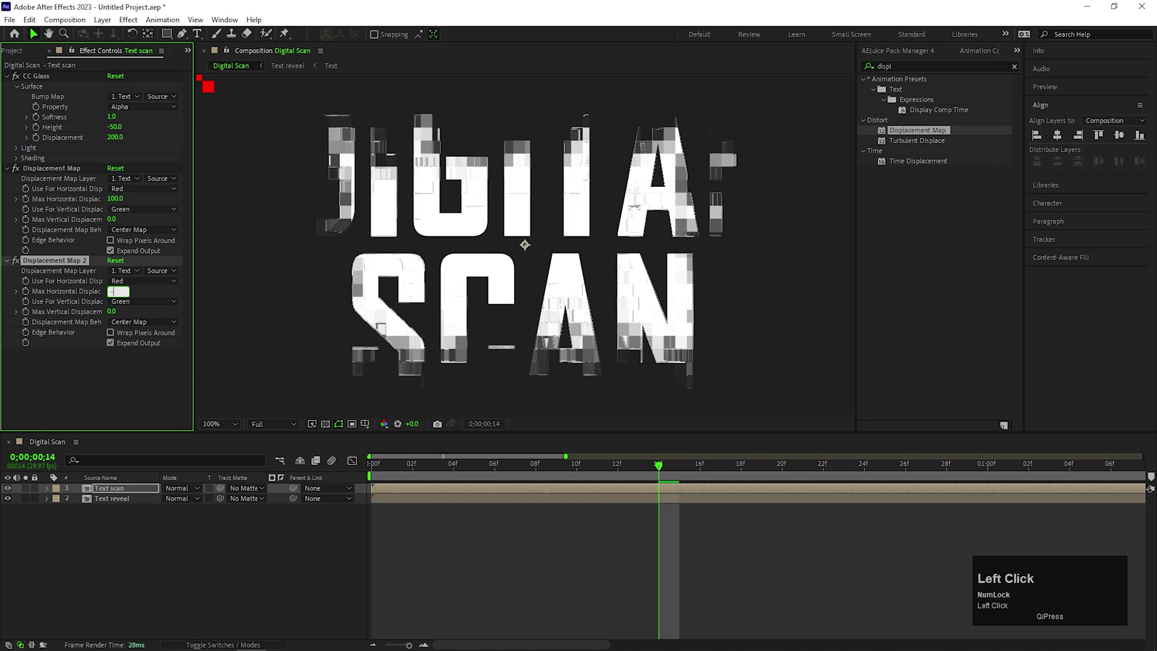
key(Return)
drag(473, 469, 12, 172)
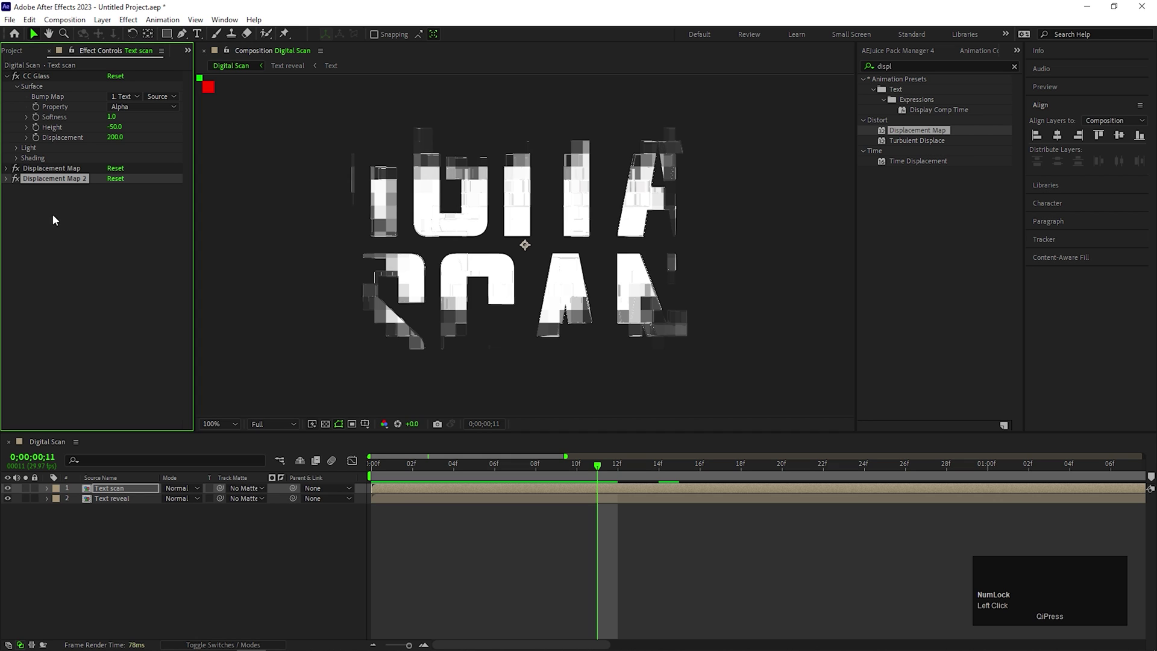
Step: Apply Colorama to Text scan and set the layer to Screen blending
click(81, 258)
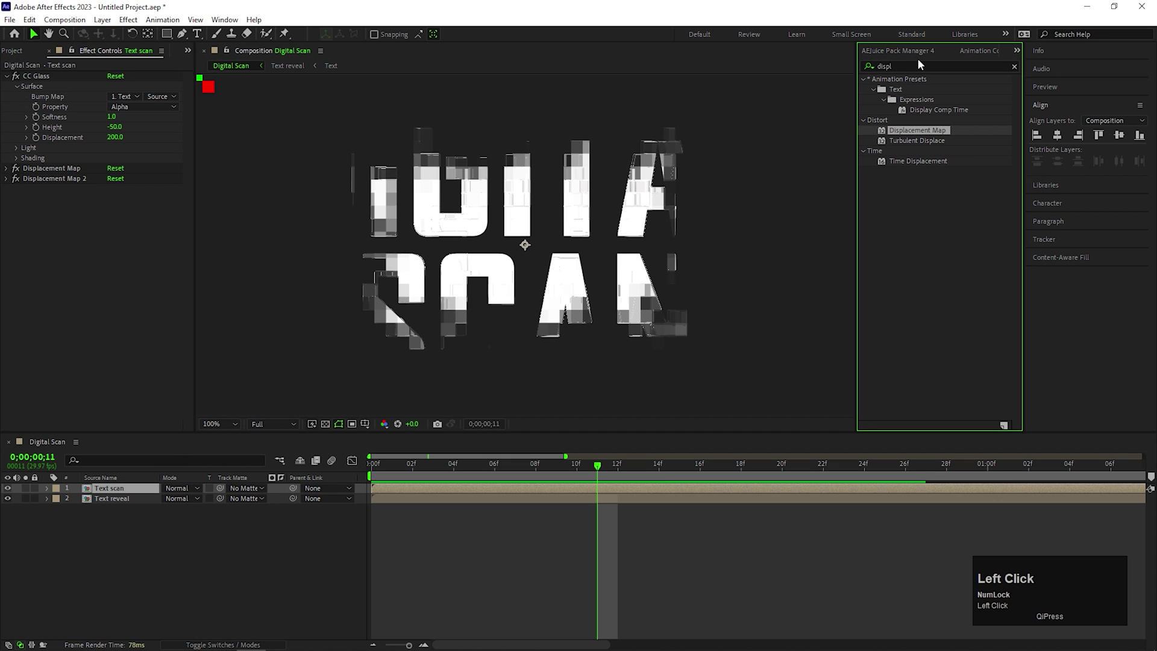
text(colora)
click(905, 92)
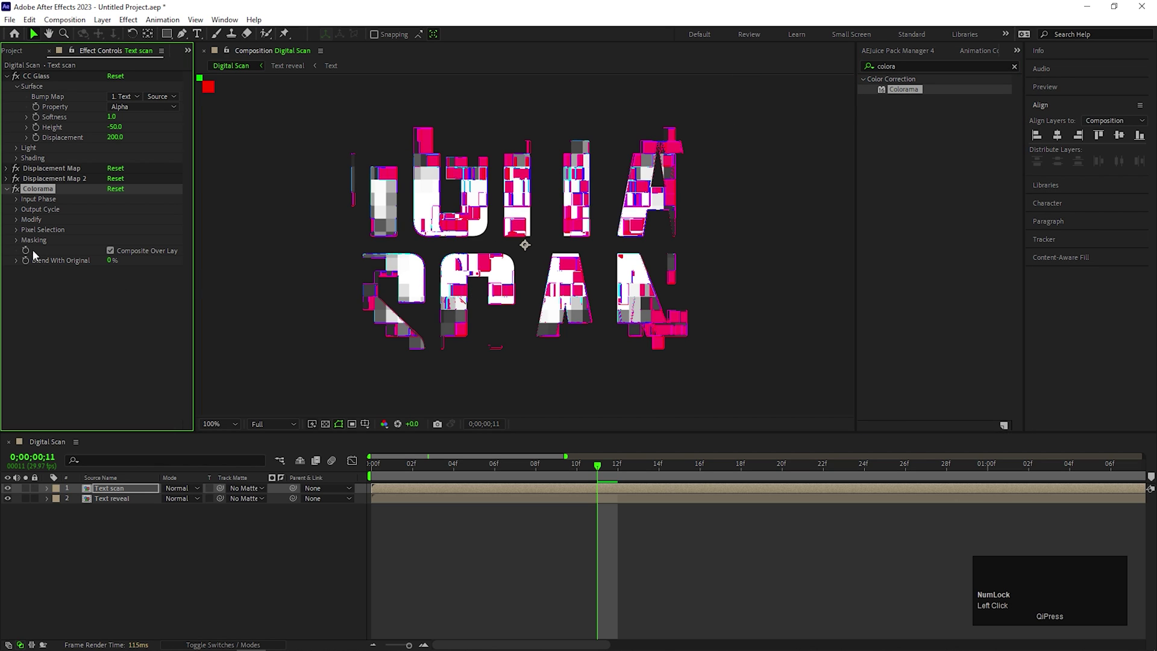
click(20, 241)
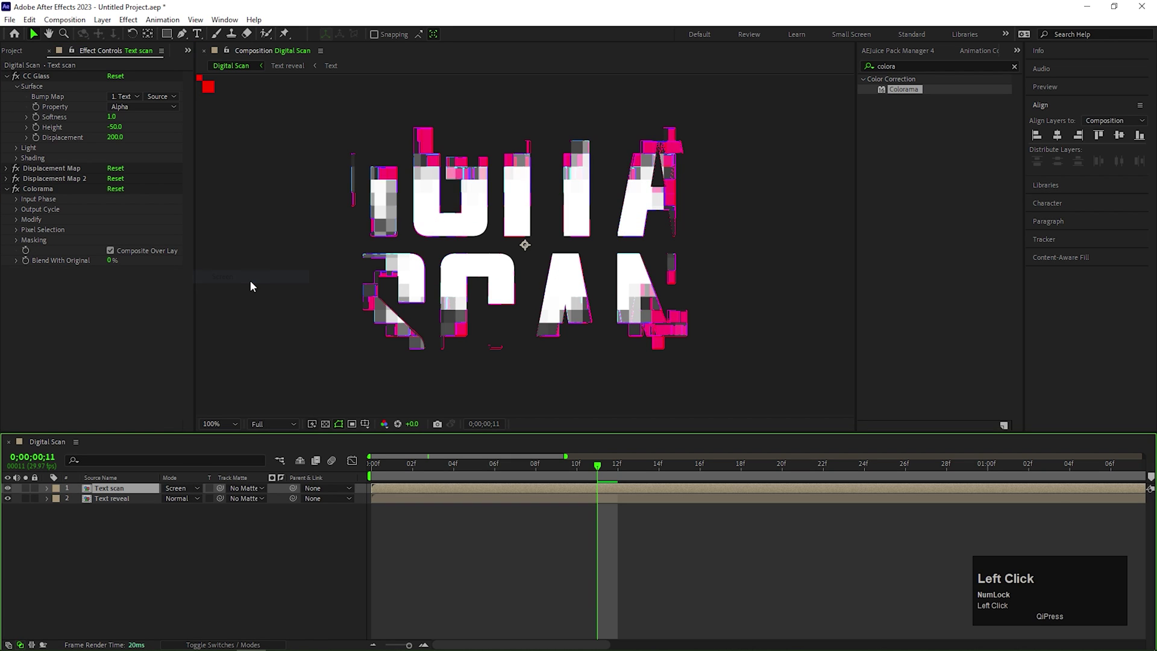
Step: Rotate Colorama phase shift to about -335° and choose the Hue Cycle palette
click(21, 198)
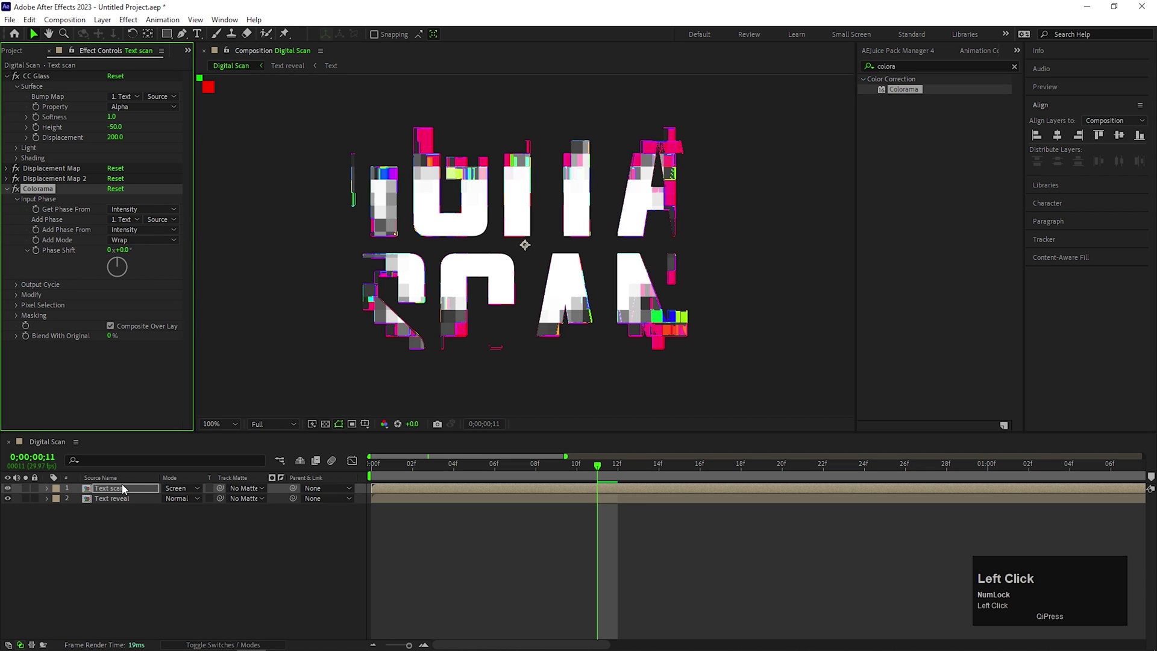
drag(129, 262, 147, 243)
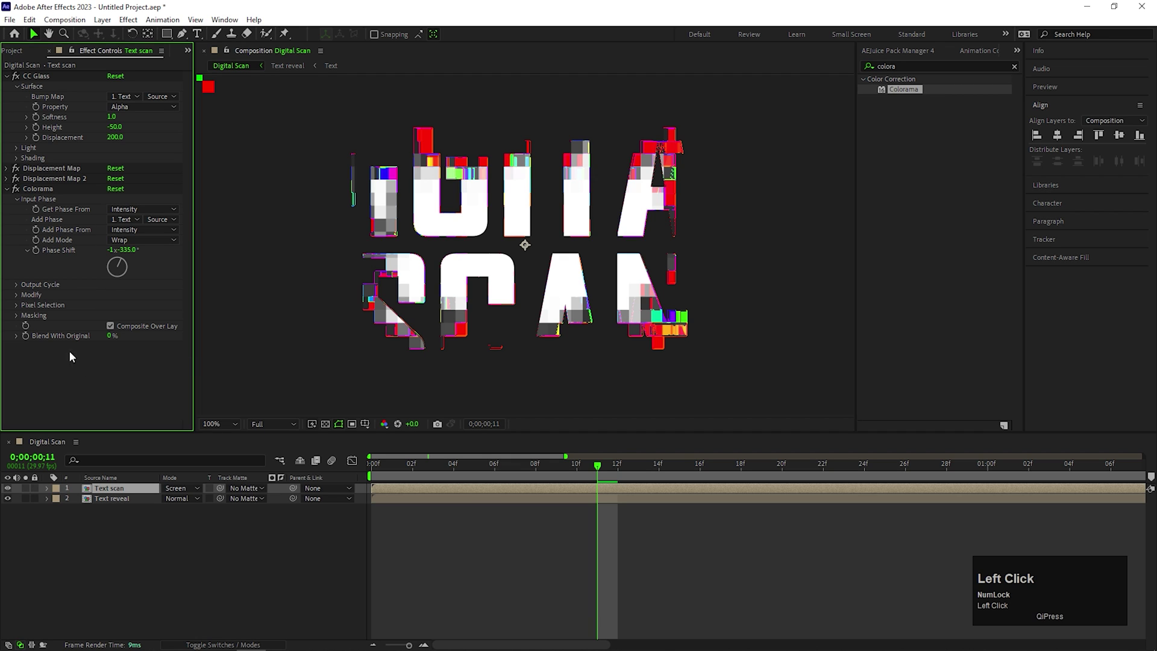
scroll(down, 3)
click(158, 224)
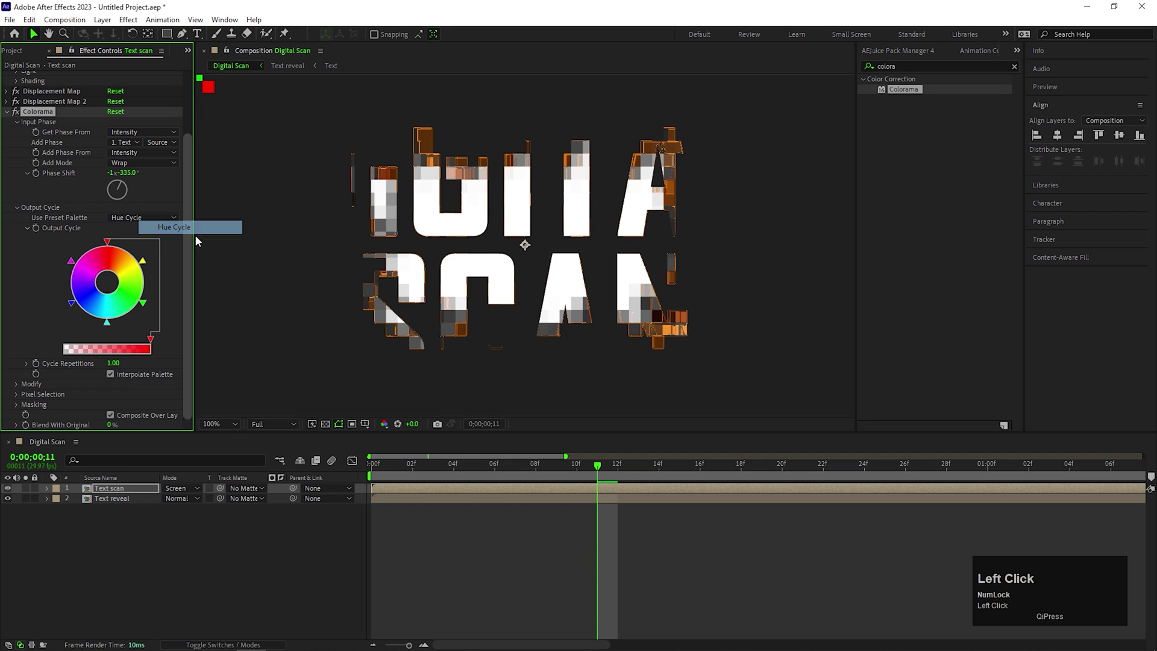
scroll(down, 3)
drag(22, 389, 116, 410)
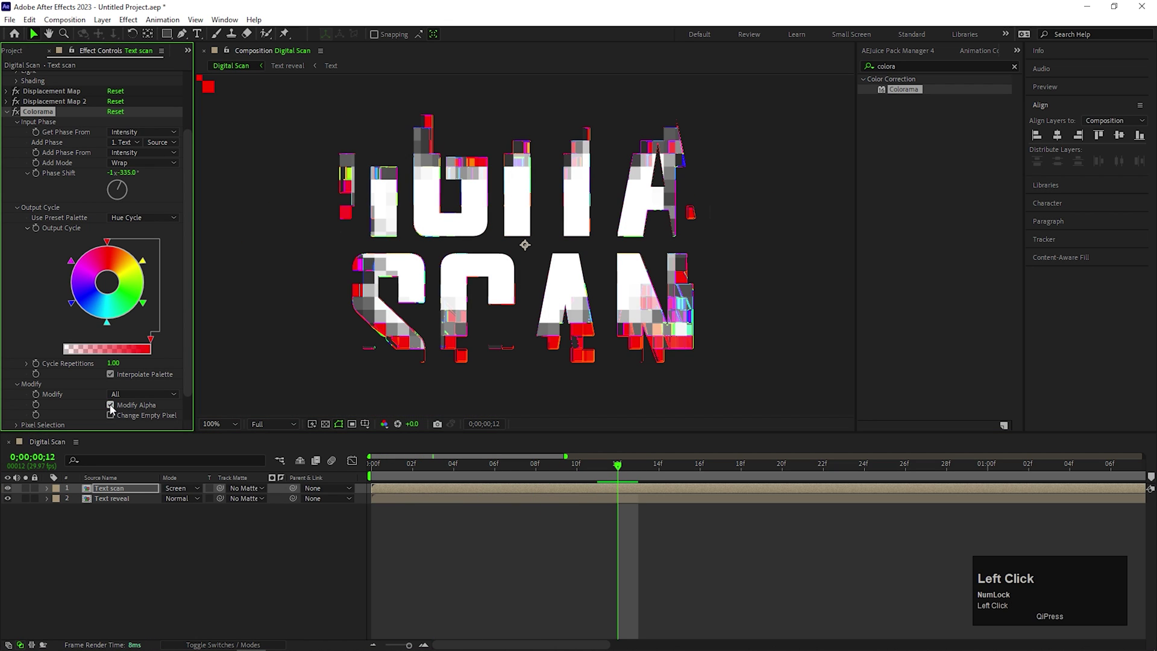
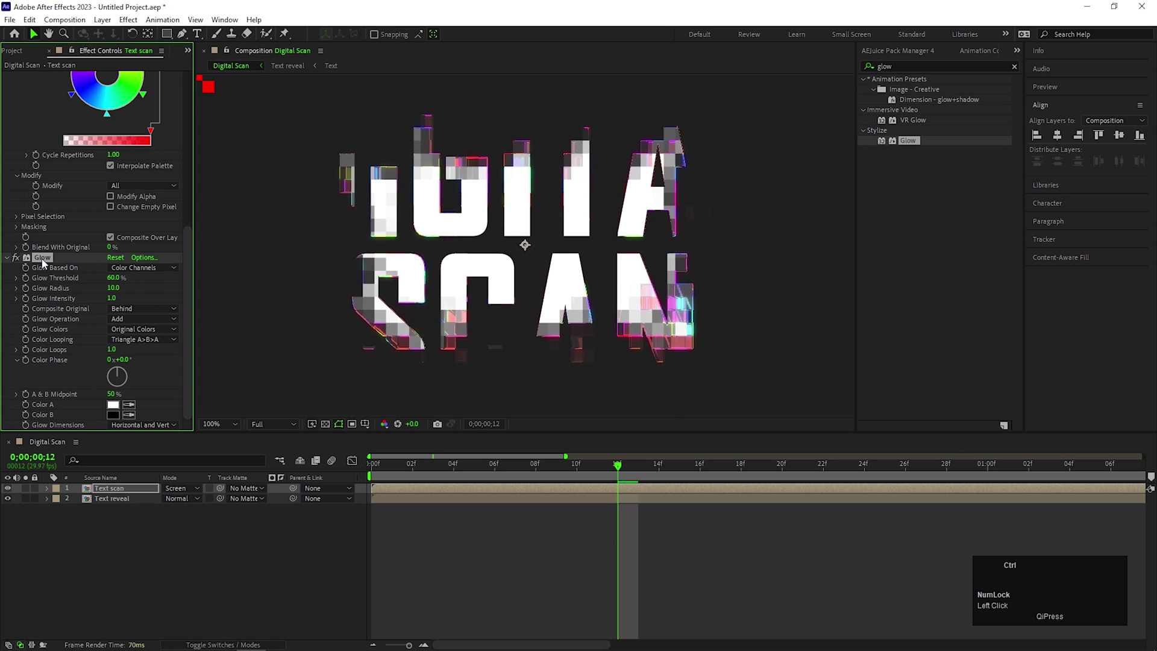
Step: Set the Glow radius to 10 and duplicate the Glow effect
key(ctrl+d)
scroll(down, 3)
scroll(up, 3)
scroll(down, 3)
drag(421, 477, 370, 490)
key(space)
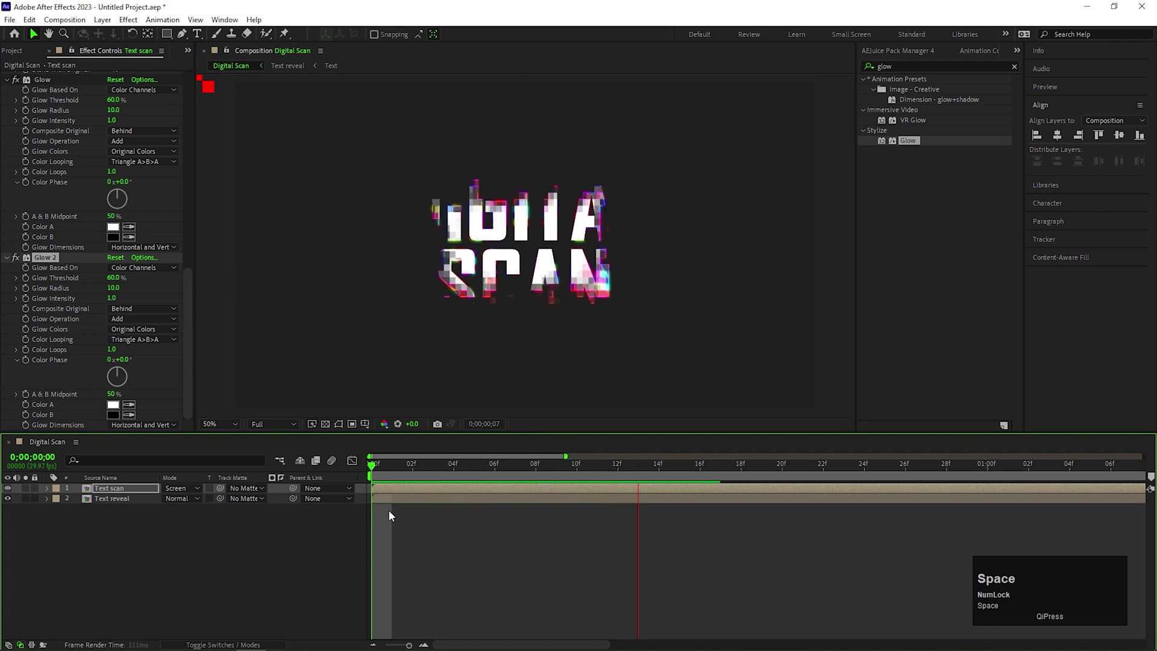
Step: Play back the full animation from the start, then begin a new solid layer
click(987, 475)
scroll(down, 3)
click(1005, 470)
key(n)
click(852, 469)
key(space)
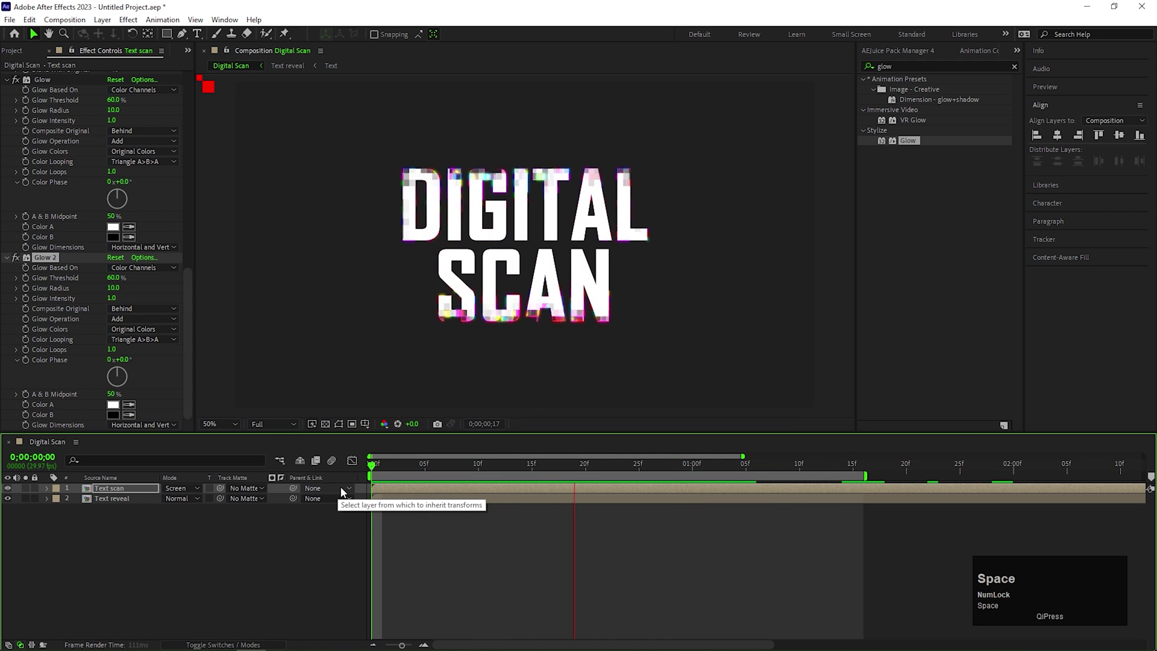
key(space)
Step: Create the dark gray solid, move it below the text layers and apply Gradient Ramp
click(268, 536)
right_click(267, 536)
drag(300, 397, 567, 393)
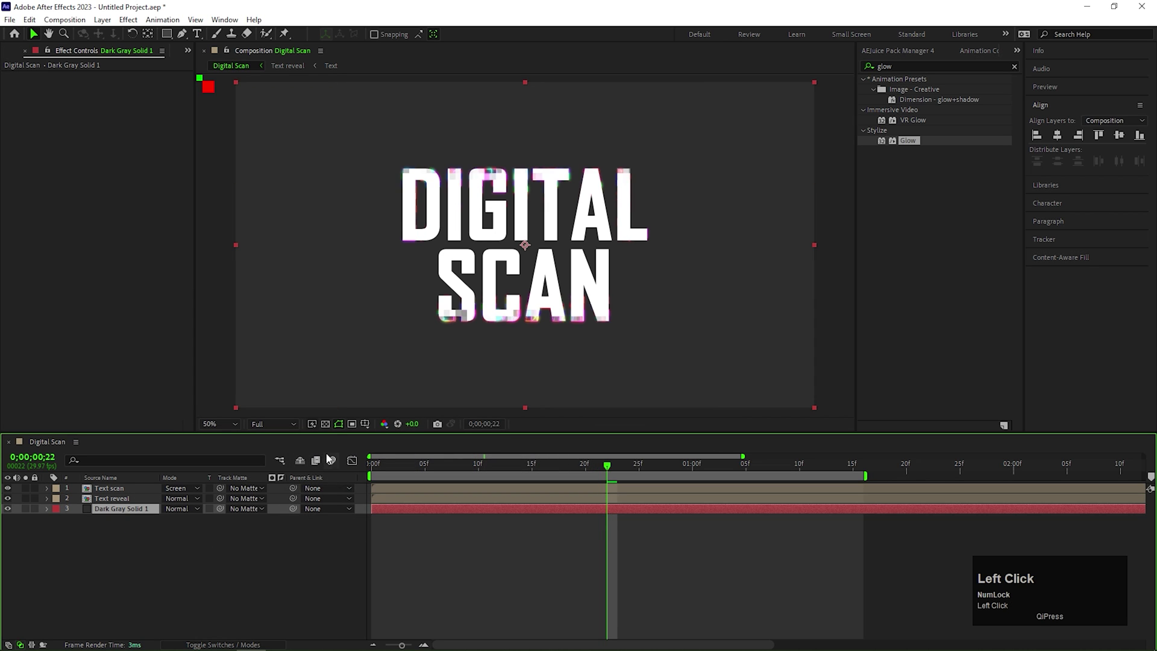
text(grad)
click(917, 204)
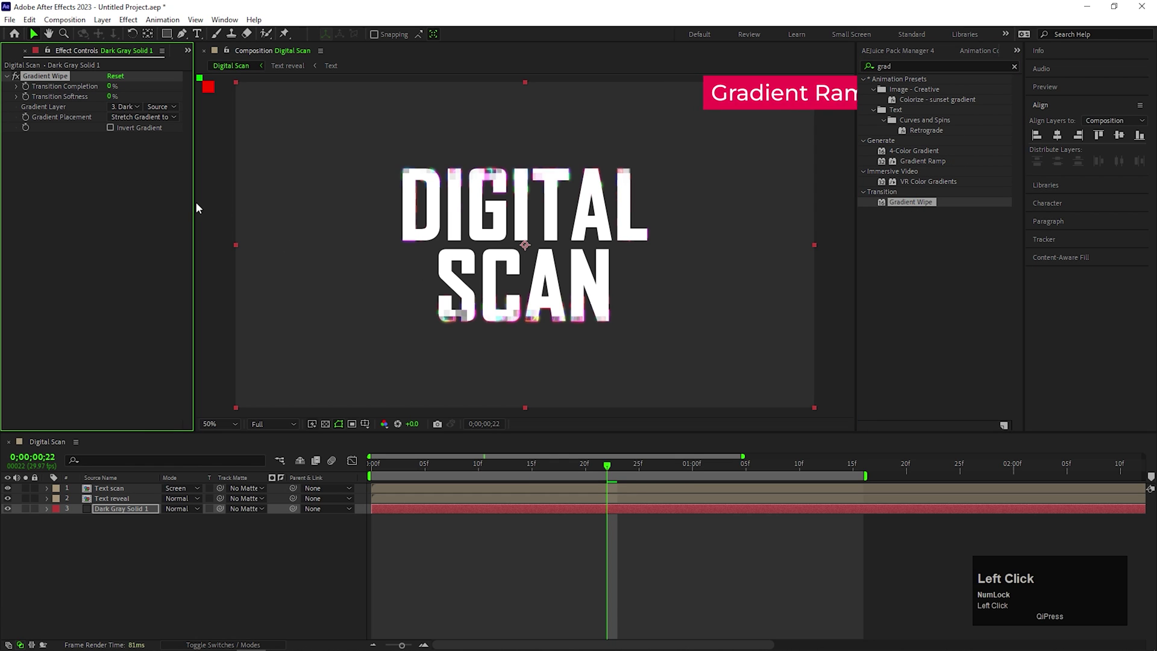
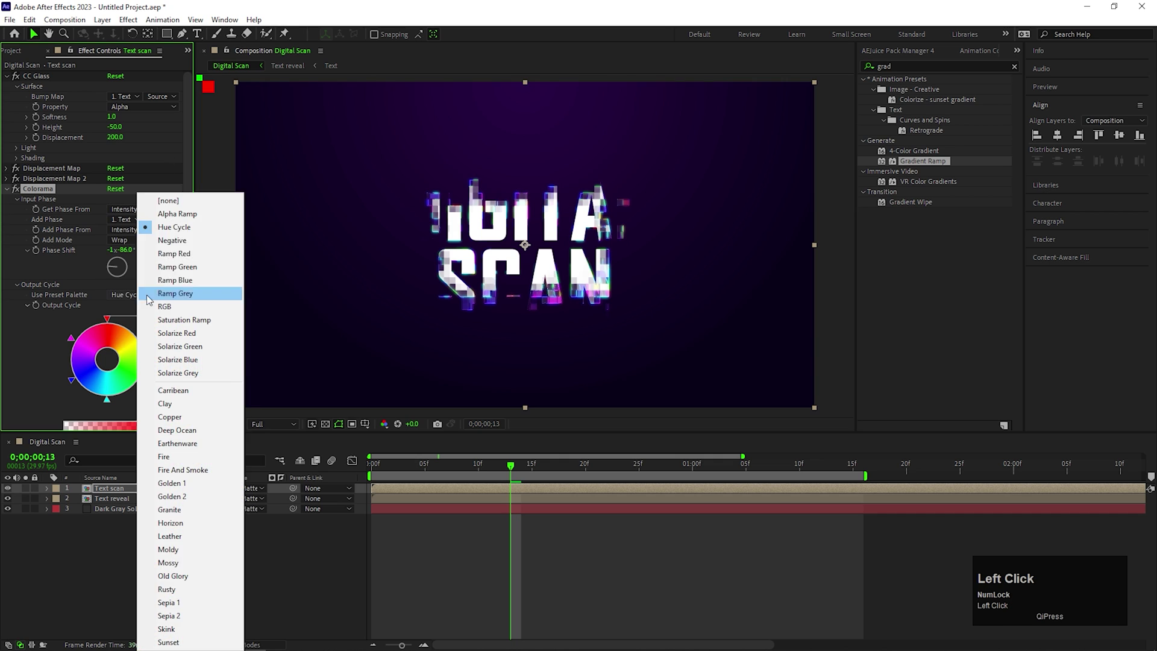
Step: Set the Gradient Ramp to dark purple radial colours and preview the result
click(154, 236)
click(182, 229)
key(space)
click(511, 469)
key(space)
key(space)
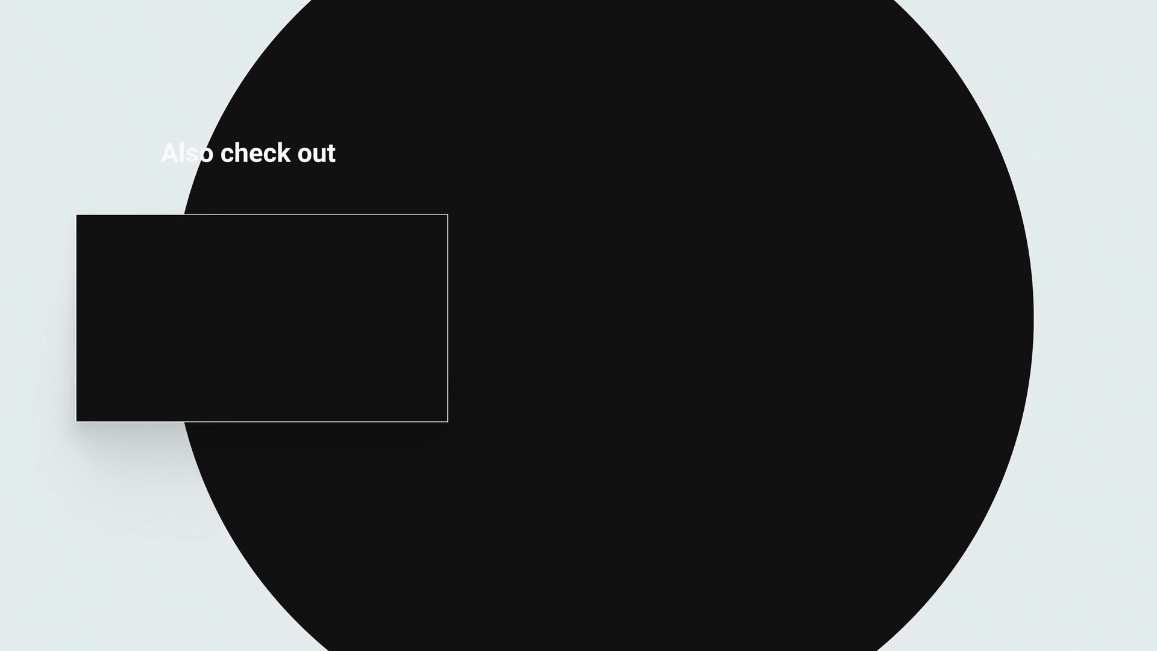